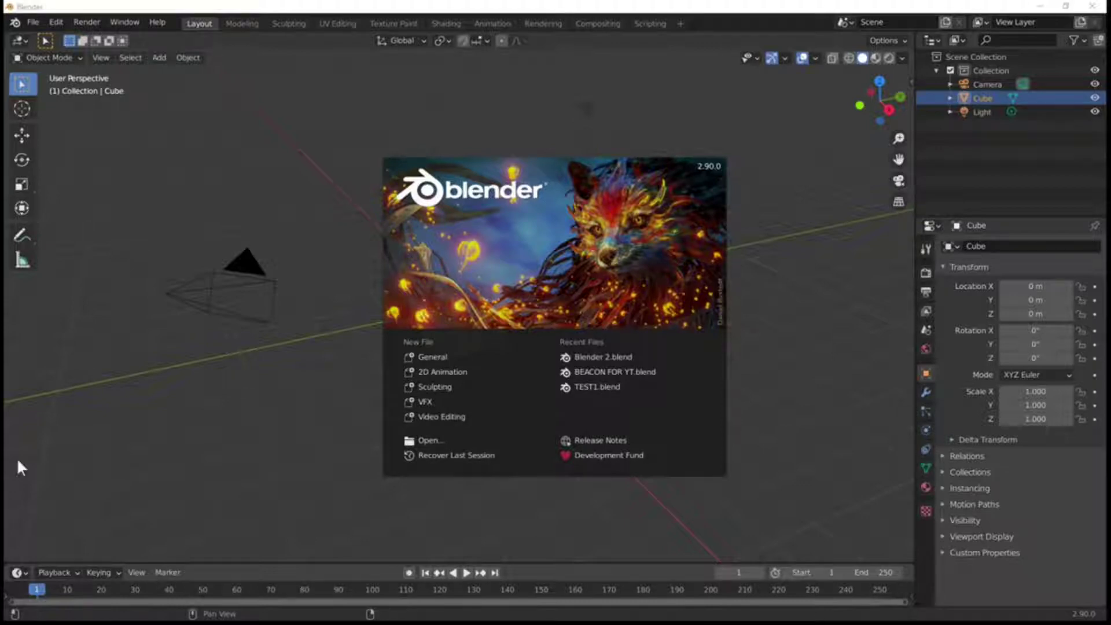
Dismiss the splash, take the default cube into Edit Mode and show its Modifier Properties
{"action": "left_click", "coordinate": [285, 465]}
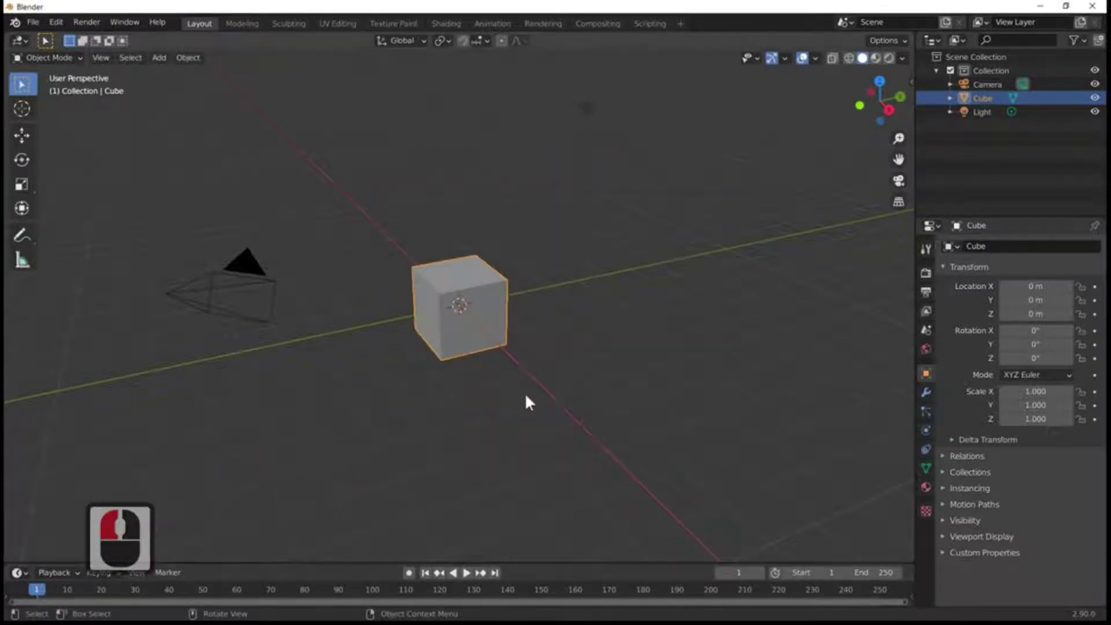
{"action": "middle_click", "coordinate": [512, 415]}
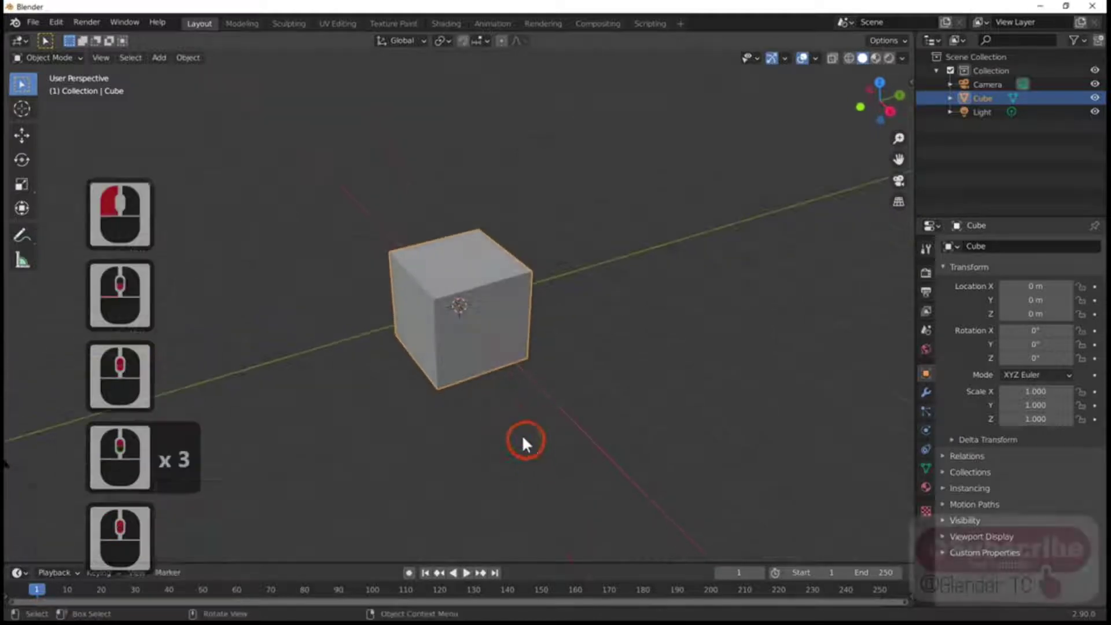
{"action": "key", "text": "Tab"}
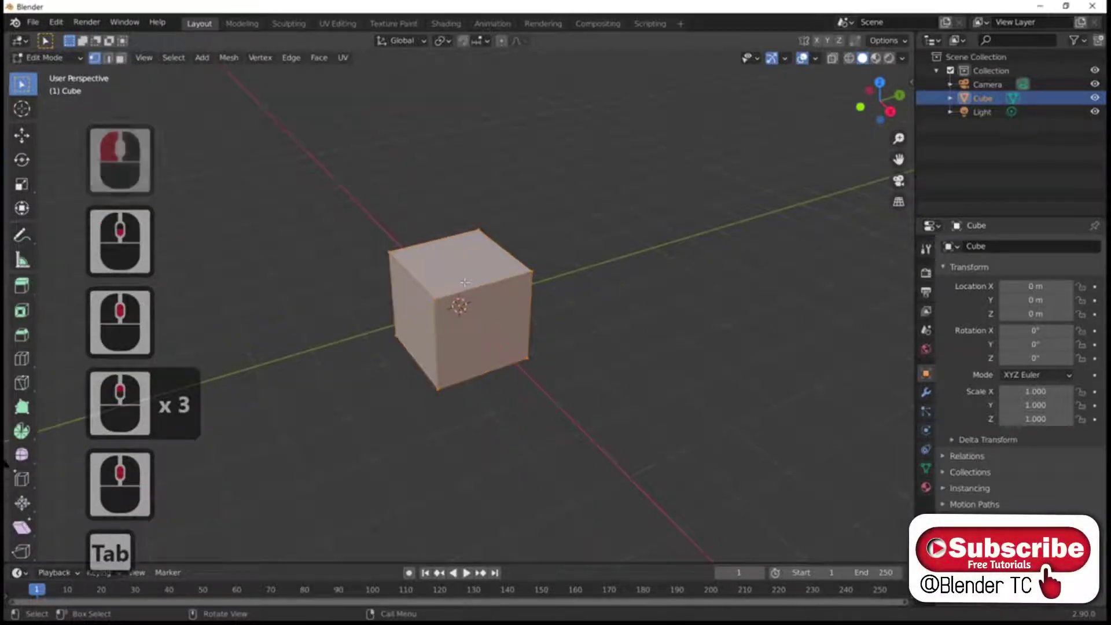
{"action": "left_click", "coordinate": [98, 63]}
{"action": "left_click", "coordinate": [119, 63]}
{"action": "left_click", "coordinate": [127, 65]}
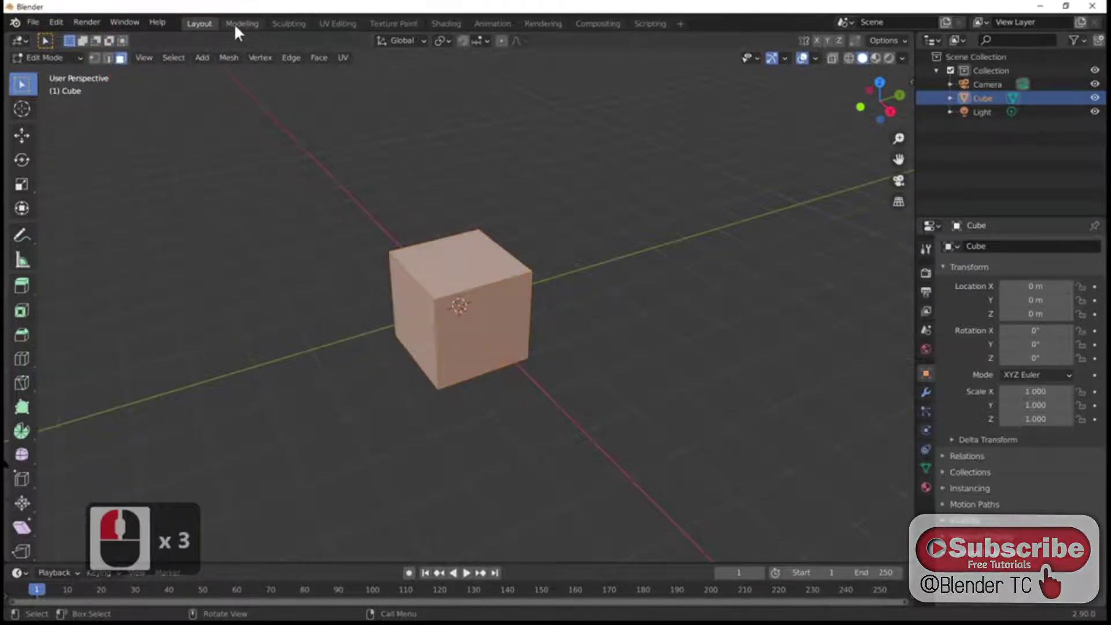
{"action": "left_click", "coordinate": [241, 27]}
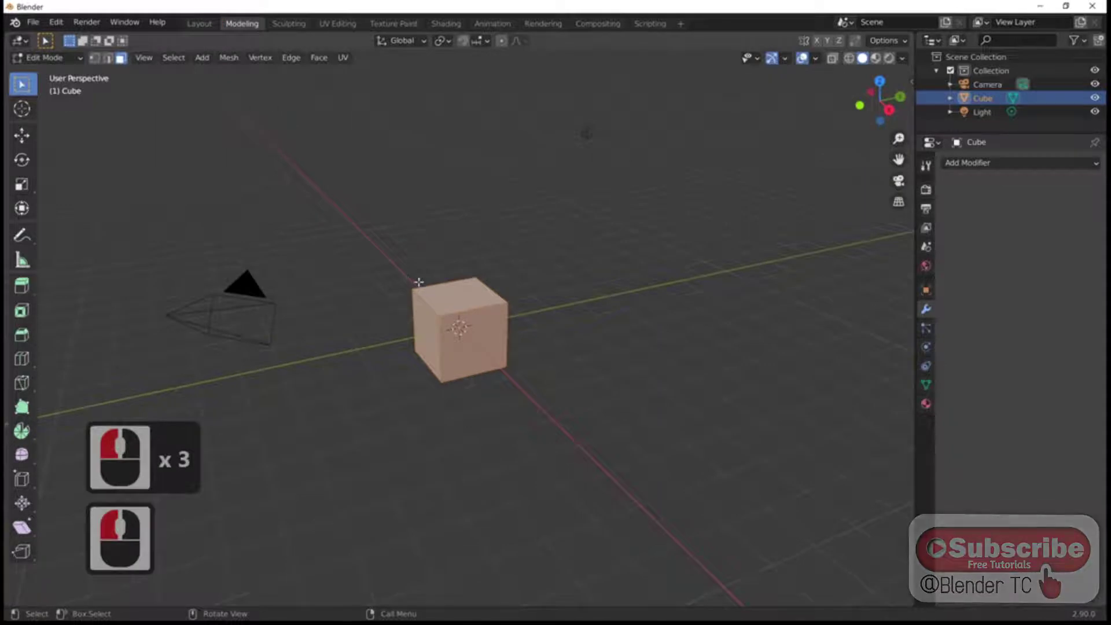
Toggle the cube between Object and Edit Mode, ending in Edit Mode with all geometry selected
{"action": "key", "text": "Tab"}
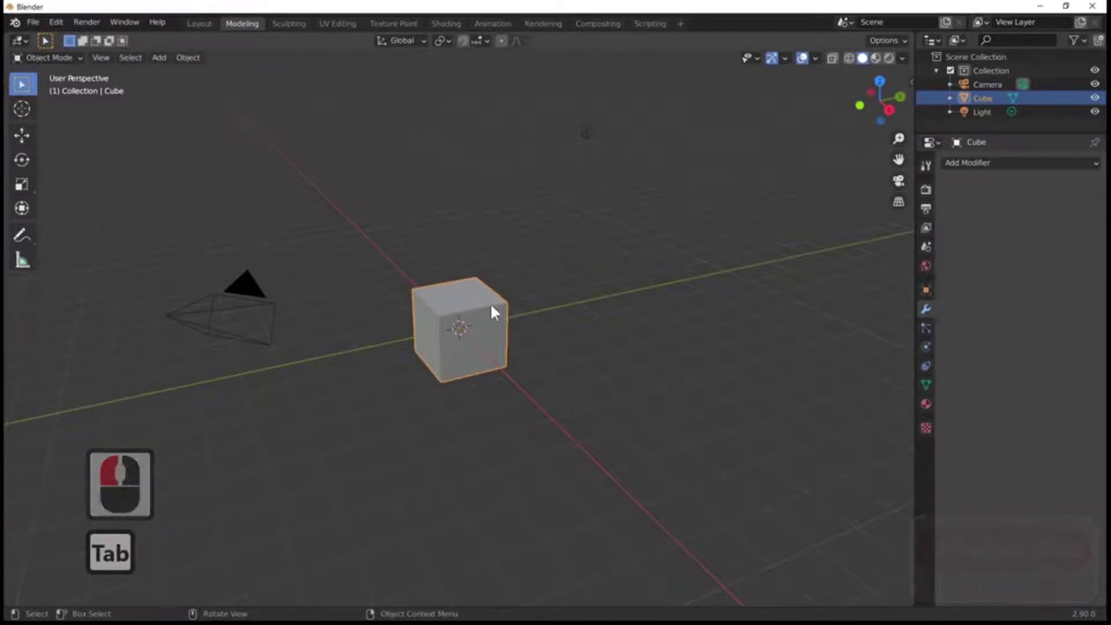
{"action": "key", "text": "Tab"}
{"action": "key", "text": "Tab"}
{"action": "key", "text": "Tab"}
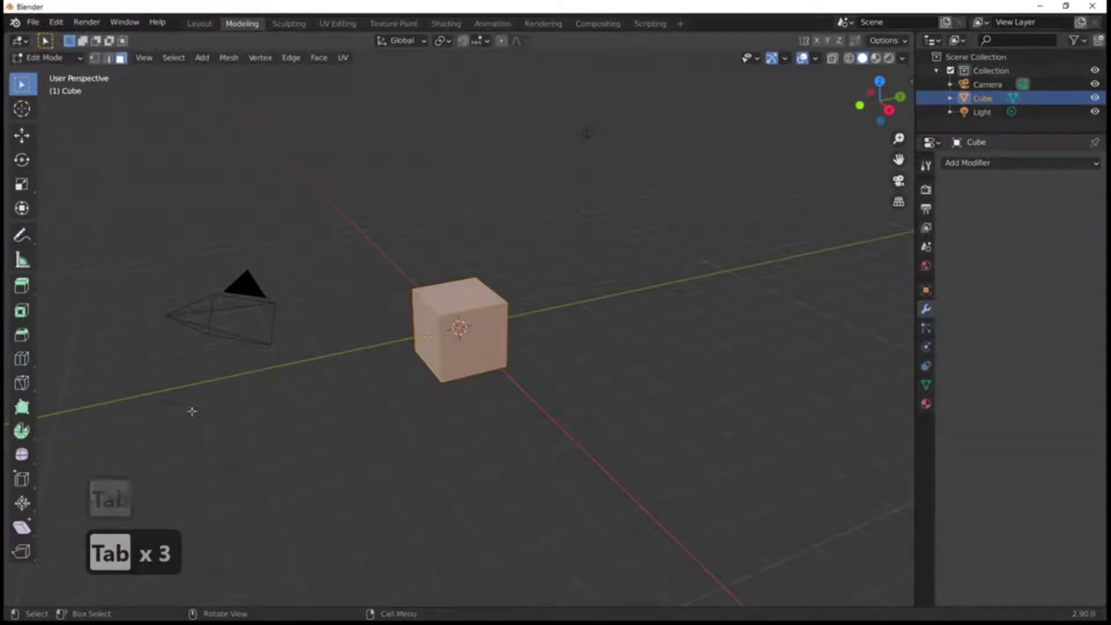
{"action": "key", "text": "Tab"}
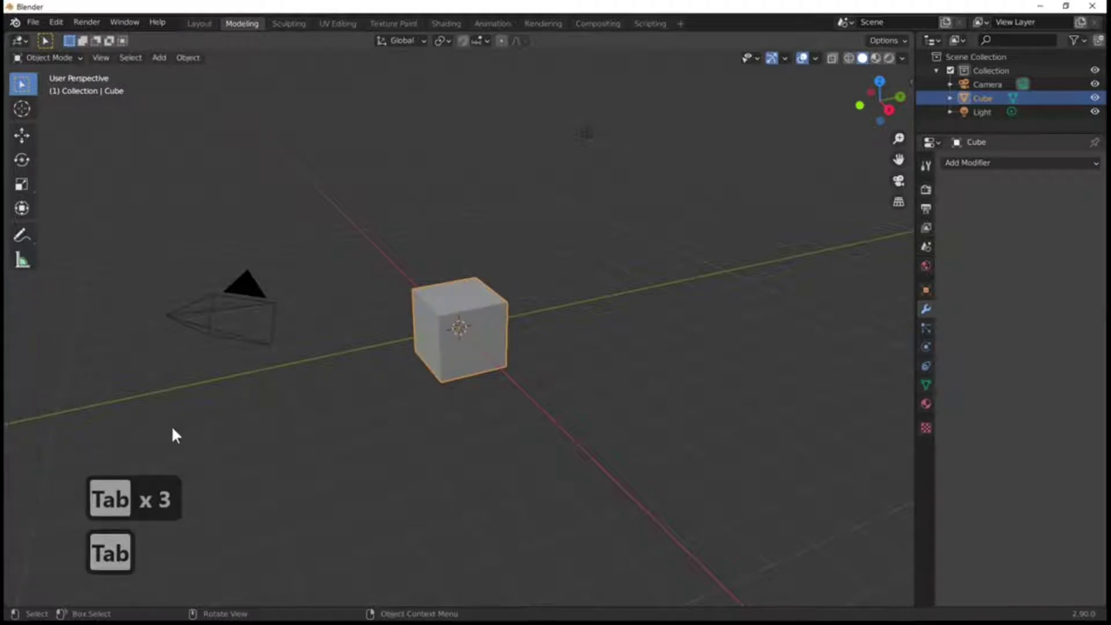
{"action": "key", "text": "Tab"}
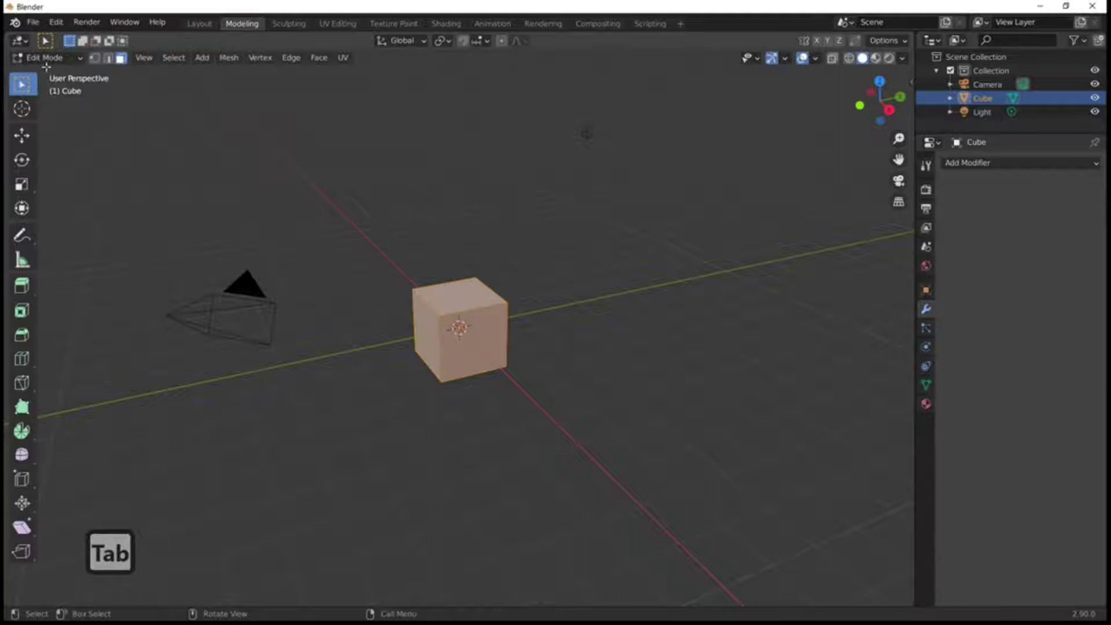
{"action": "key", "text": "Tab"}
{"action": "key", "text": "Tab"}
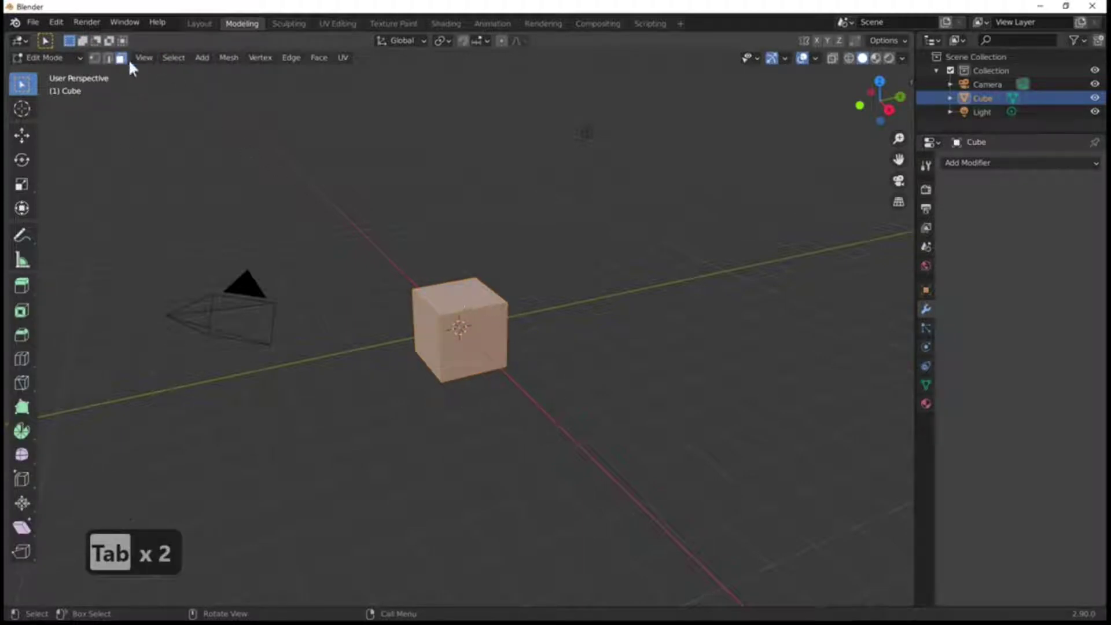
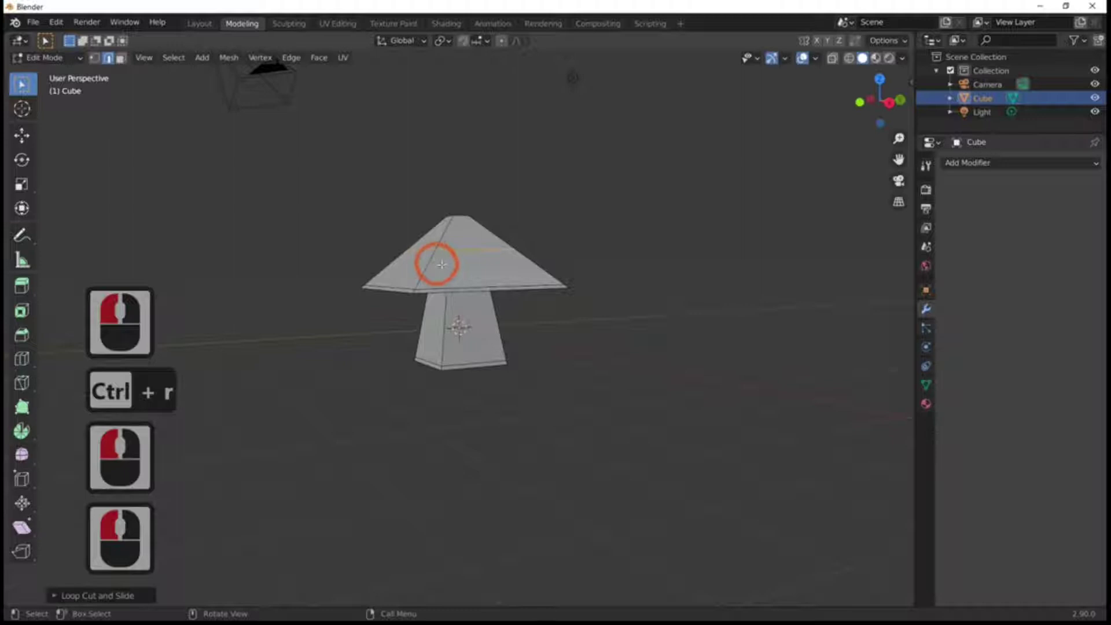
Scale the selected cap loop to shape the wide pointed mushroom cap
{"action": "key", "text": "s"}
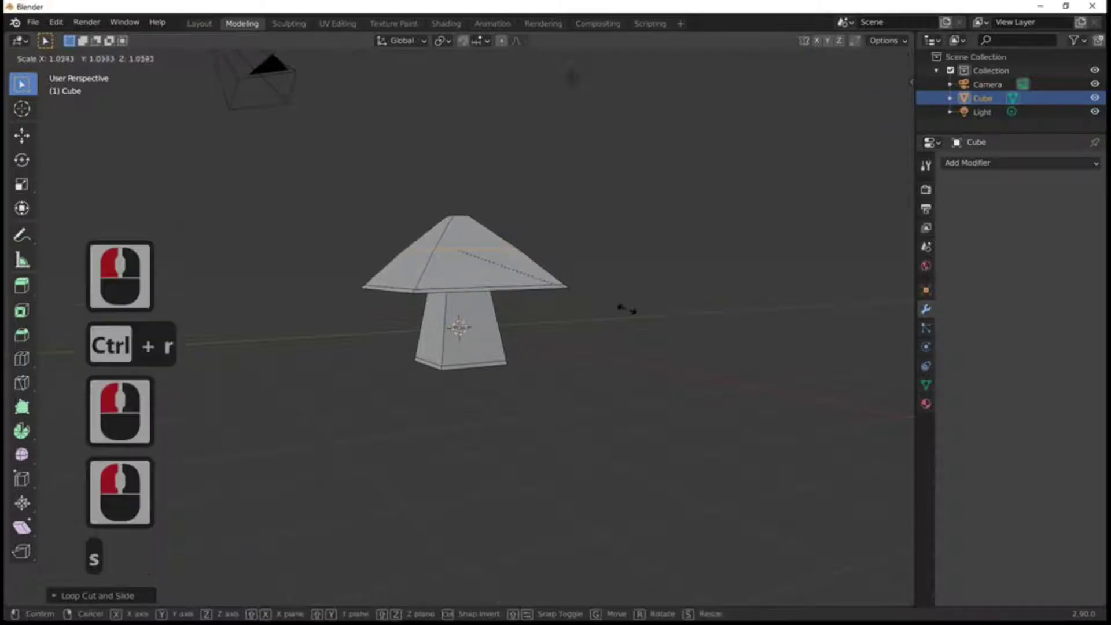
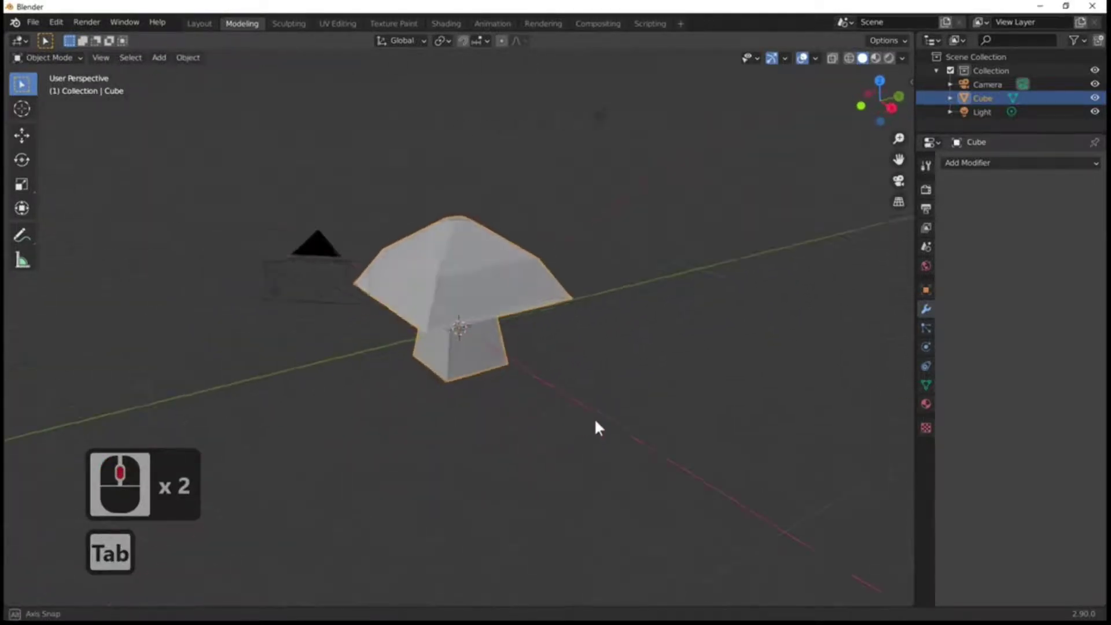
Add a Subdivision Surface modifier to the mushroom with viewport and render levels at 3
{"action": "middle_click", "coordinate": [605, 427]}
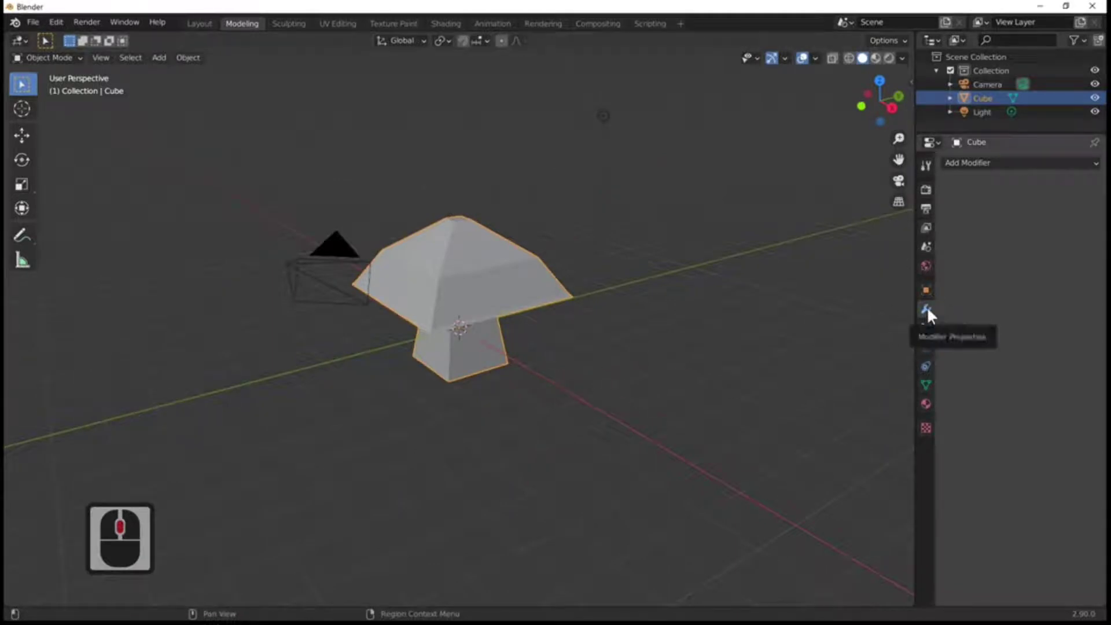
{"action": "left_click_drag", "start_coordinate": [854, 323], "coordinate": [933, 311]}
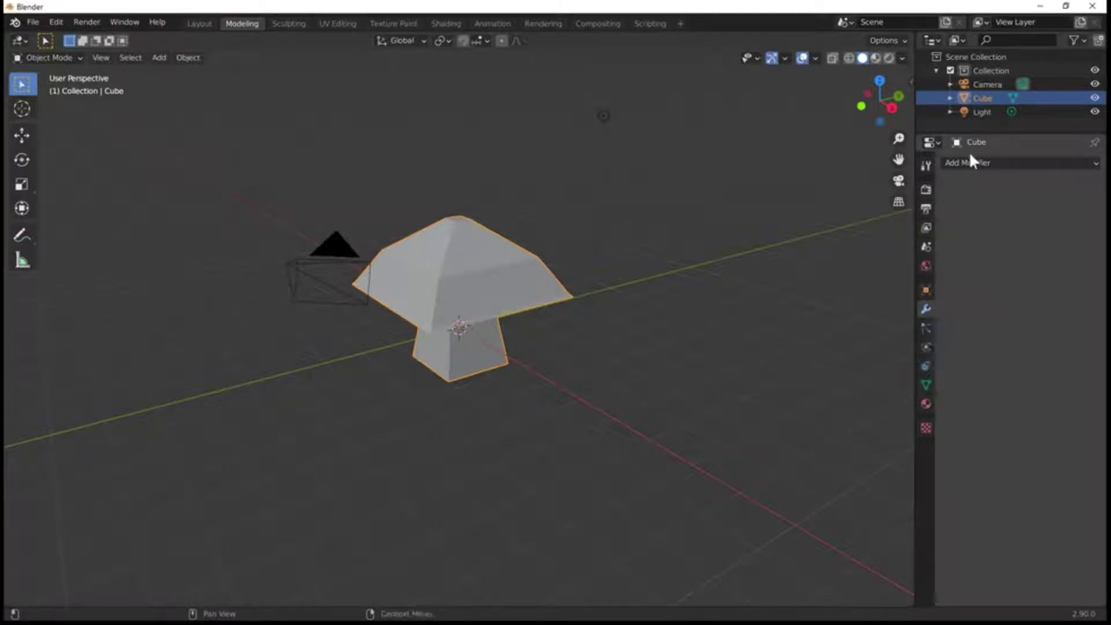
{"action": "left_click_drag", "start_coordinate": [973, 159], "coordinate": [851, 395]}
{"action": "left_click", "coordinate": [850, 395]}
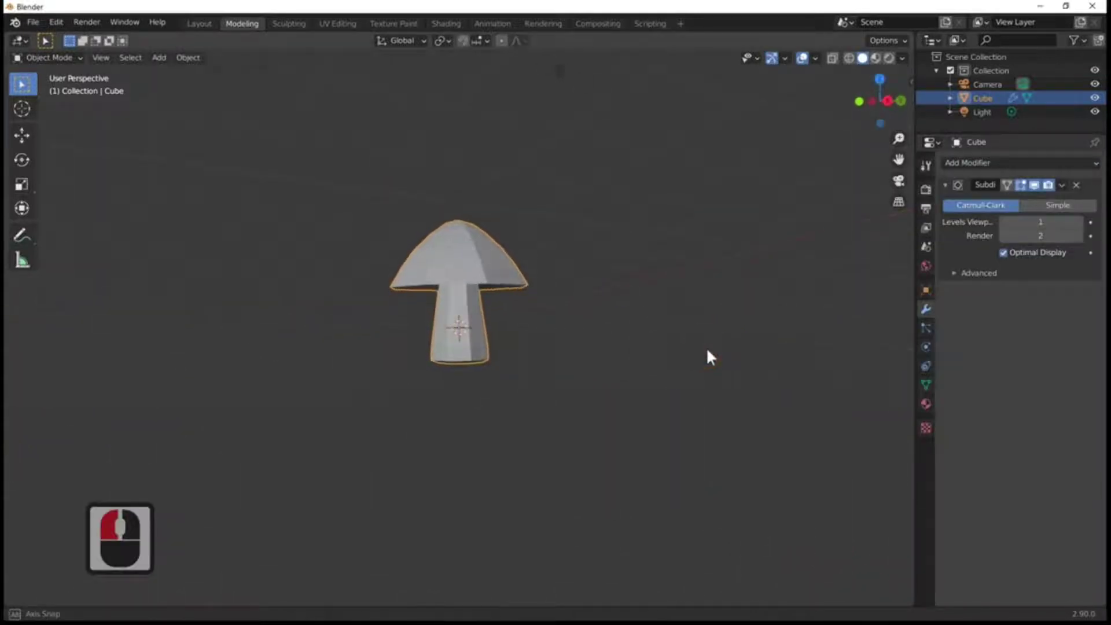
{"action": "middle_click", "coordinate": [720, 356]}
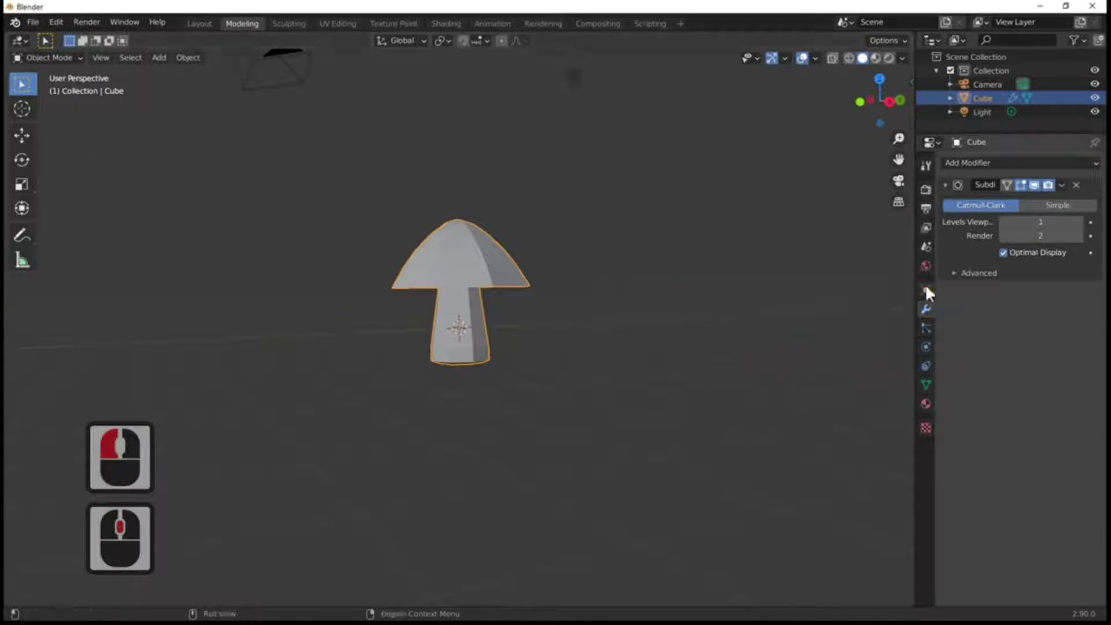
{"action": "left_click", "coordinate": [1087, 232]}
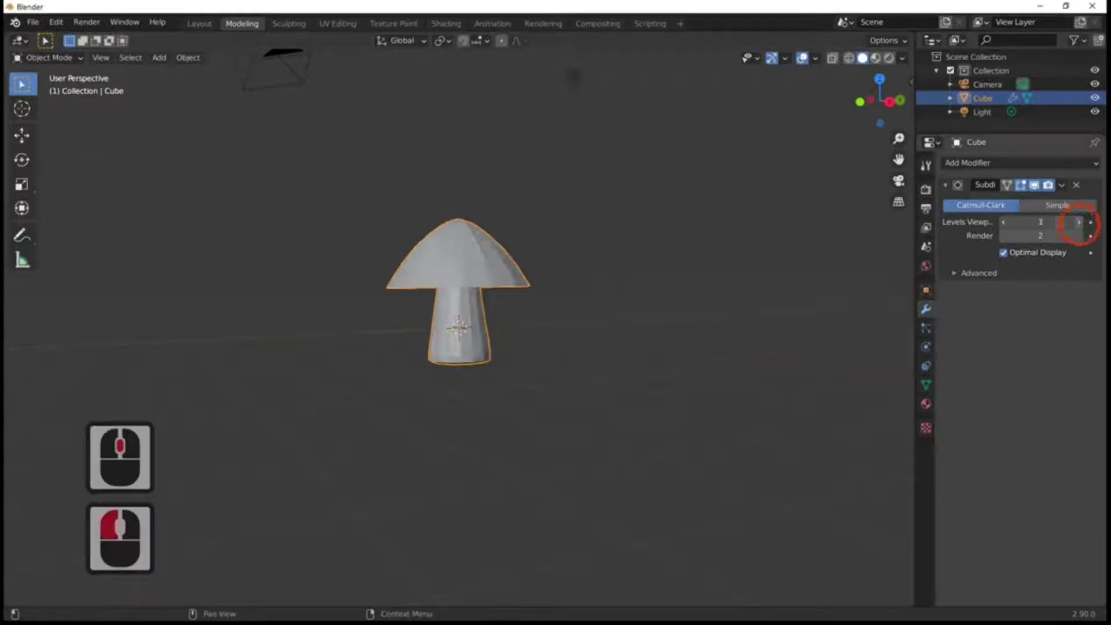
{"action": "left_click", "coordinate": [1087, 231]}
{"action": "left_click", "coordinate": [1087, 240]}
{"action": "left_click", "coordinate": [1084, 240]}
{"action": "left_click", "coordinate": [1008, 244]}
Give the mushroom smooth shading
{"action": "middle_click", "coordinate": [784, 338]}
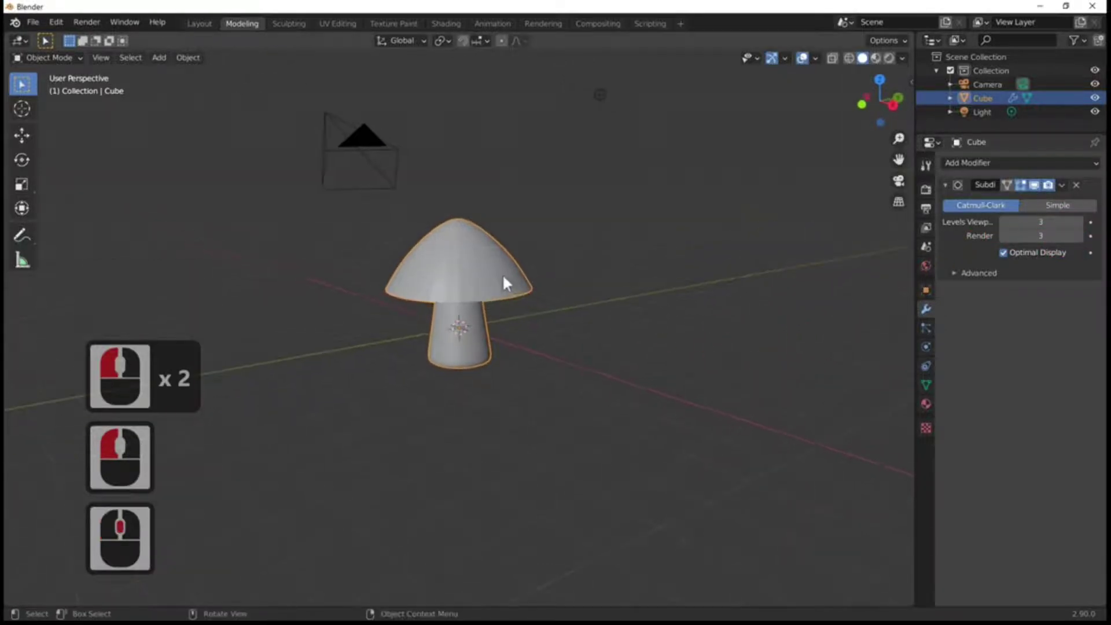
{"action": "right_click", "coordinate": [509, 278]}
{"action": "left_click", "coordinate": [508, 278]}
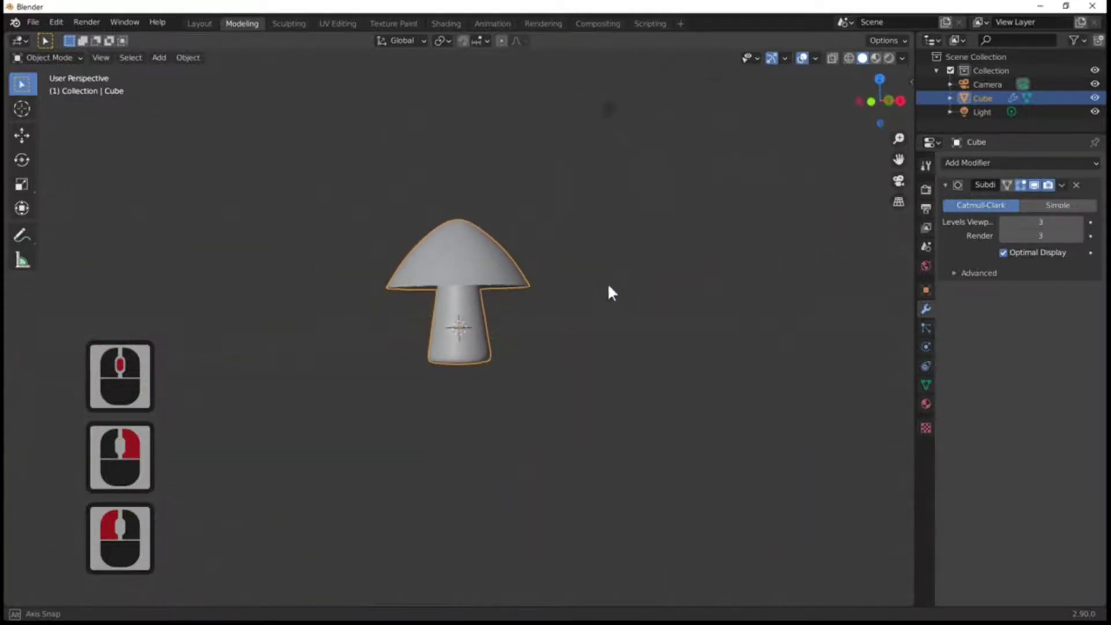
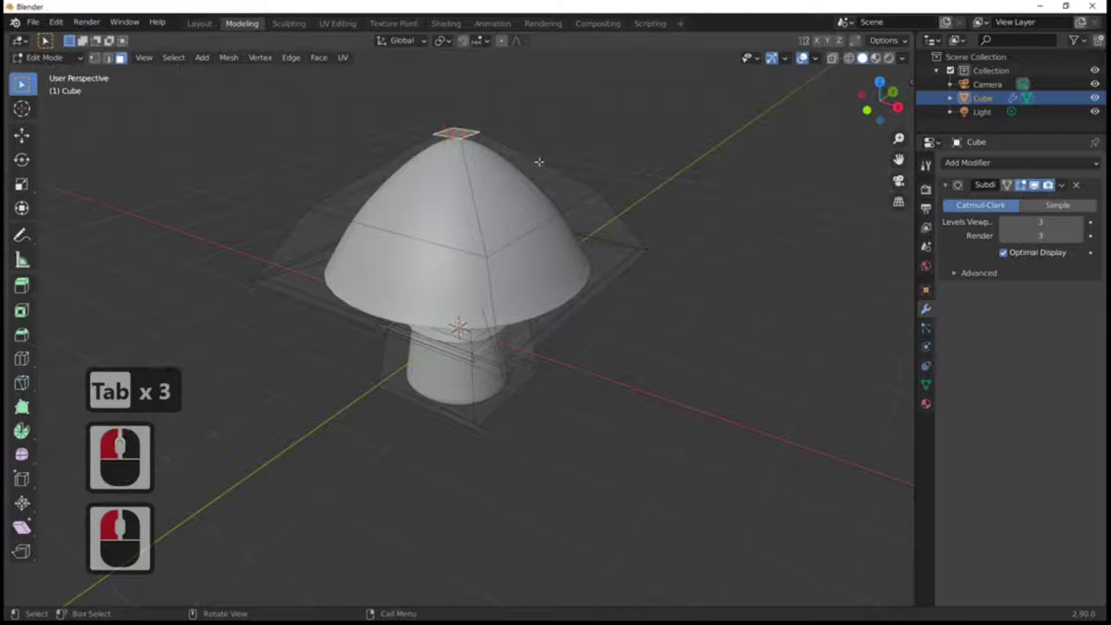
Edge-slide the new loop toward the cap top
{"action": "key", "text": "g"}
{"action": "key", "text": "g"}
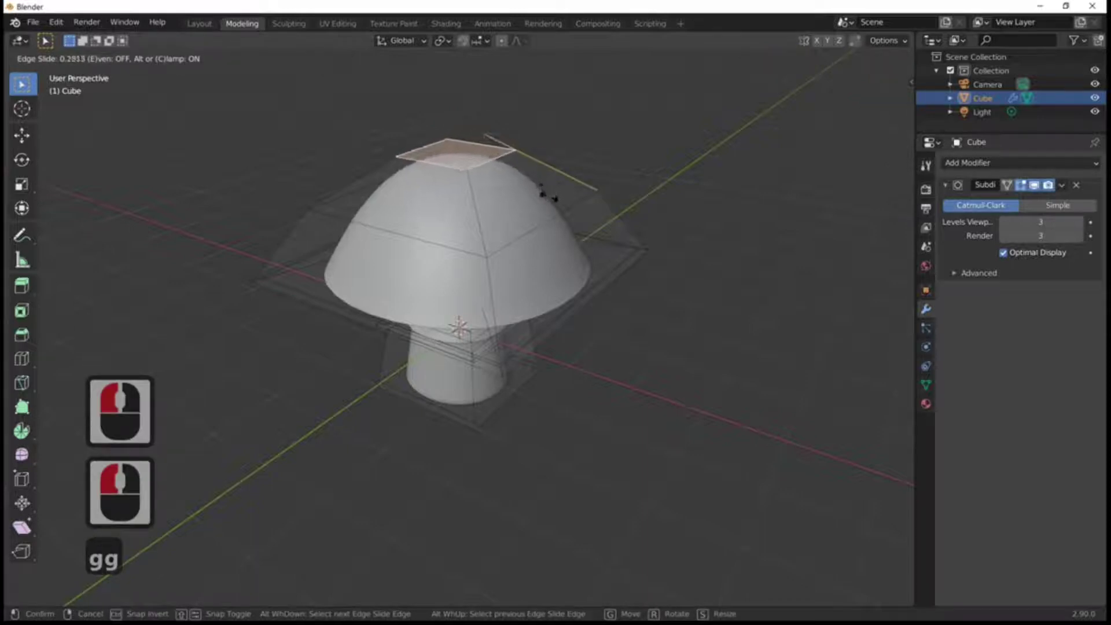
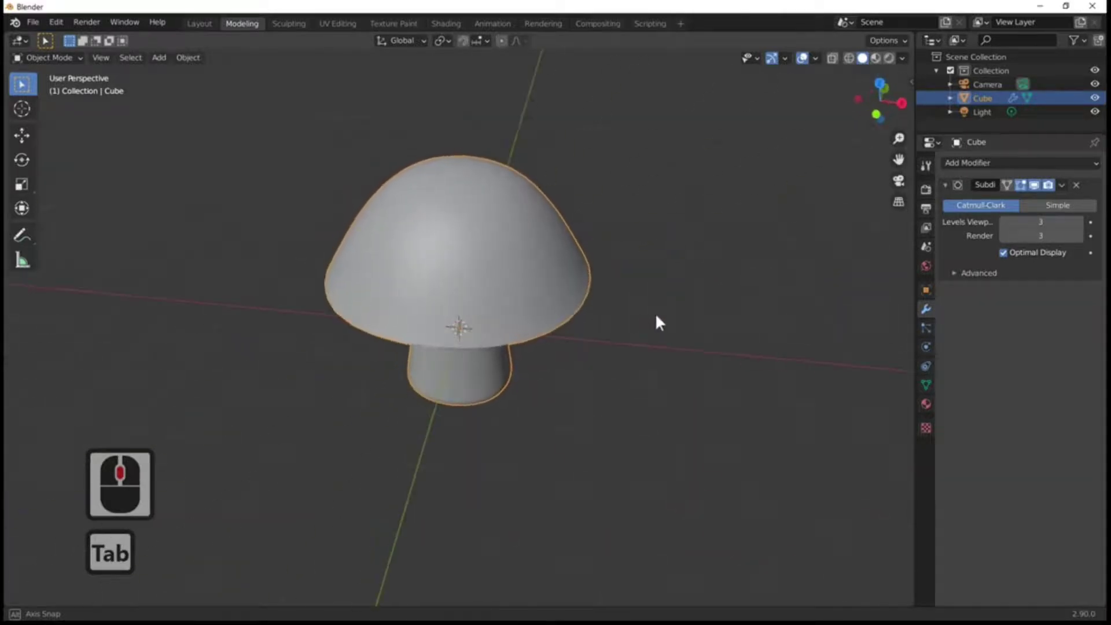
Orbit the view around the mushroom before adding the lattice
{"action": "middle_click", "coordinate": [557, 262]}
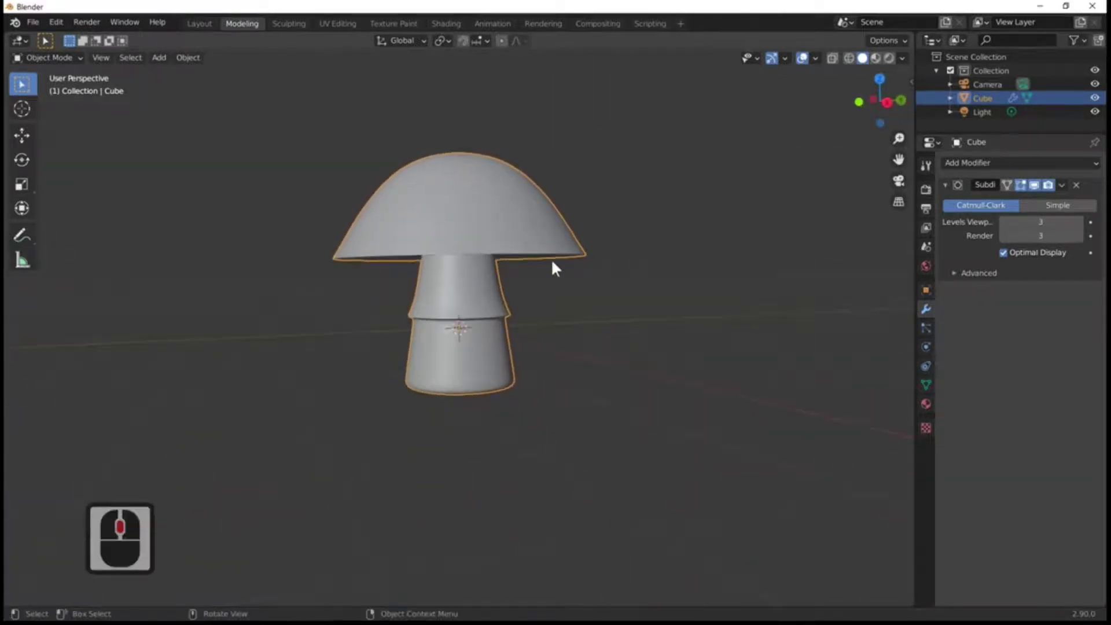
{"action": "middle_click", "coordinate": [571, 357]}
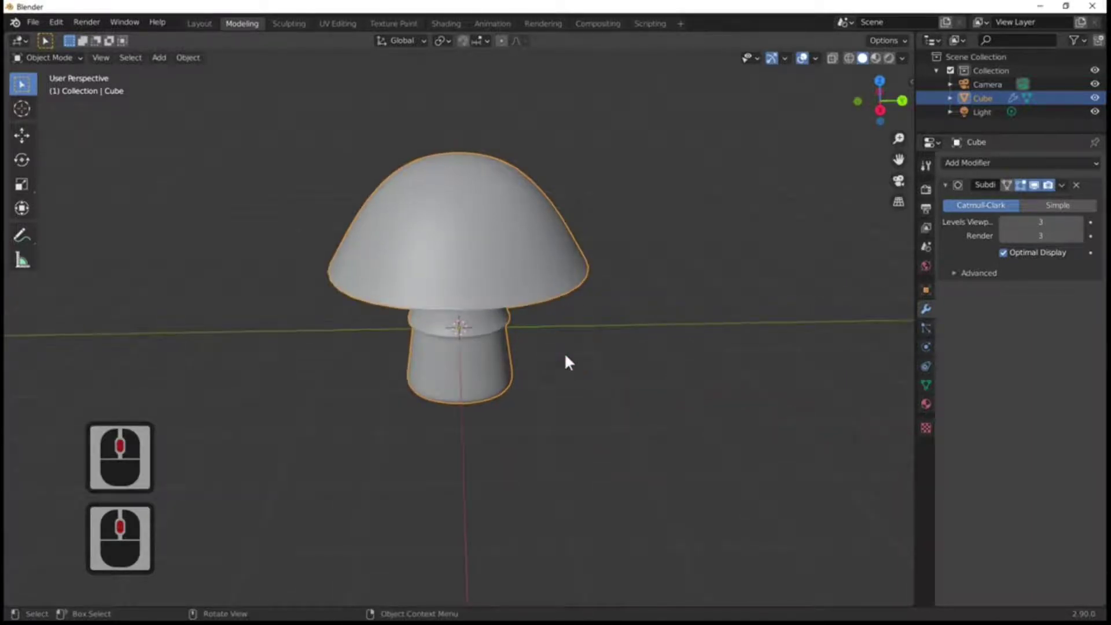
{"action": "left_click_drag", "start_coordinate": [566, 349], "coordinate": [459, 290]}
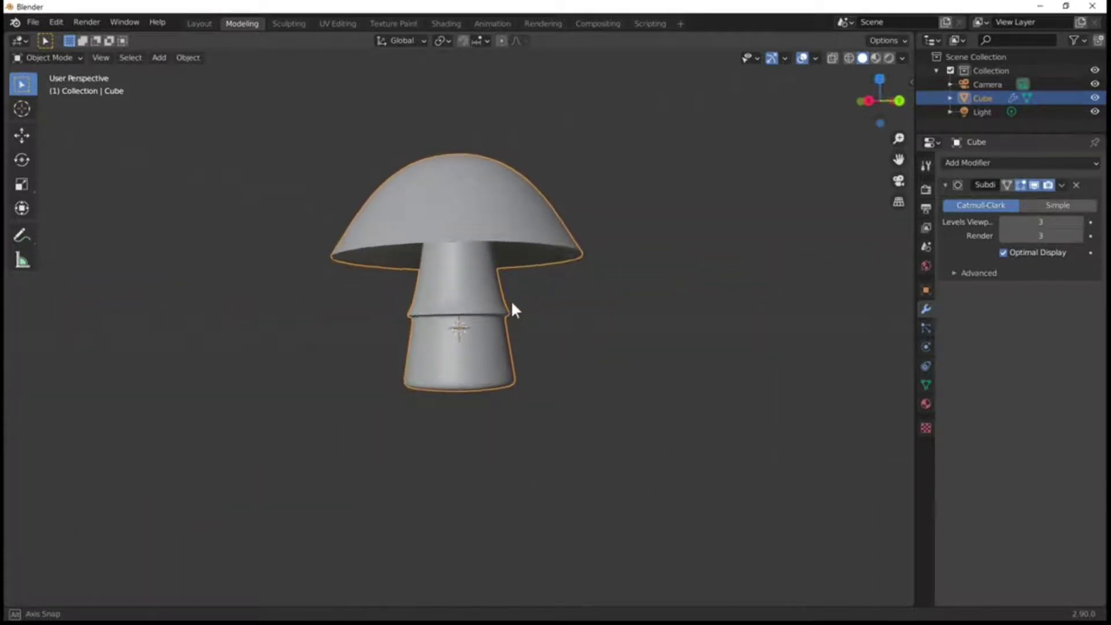
{"action": "left_click_drag", "start_coordinate": [548, 333], "coordinate": [165, 64]}
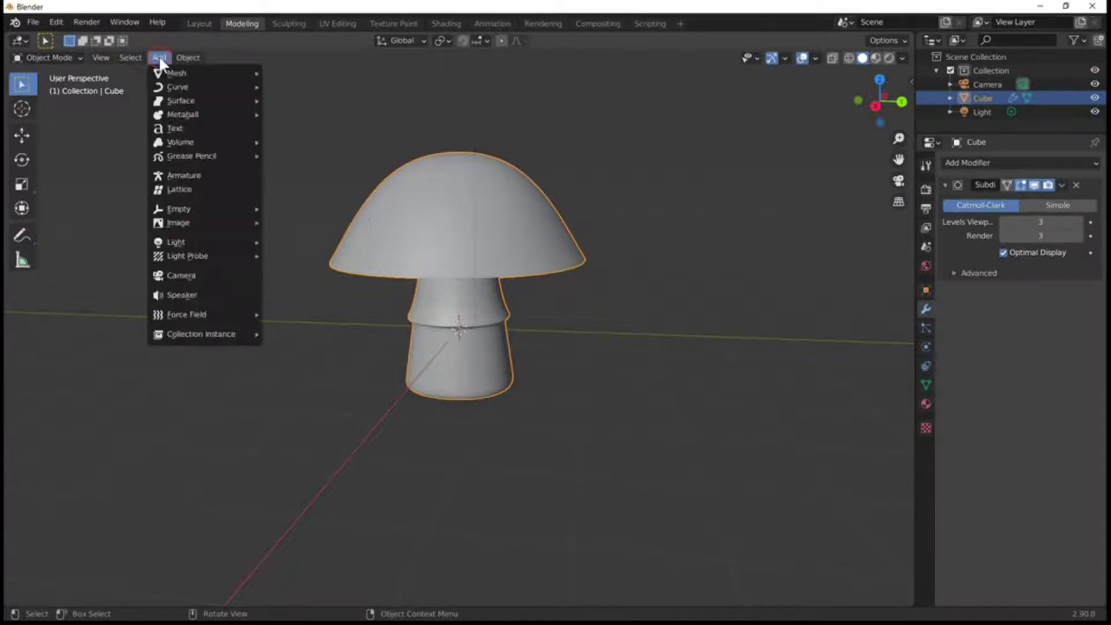
{"action": "left_click_drag", "start_coordinate": [164, 64], "coordinate": [203, 195]}
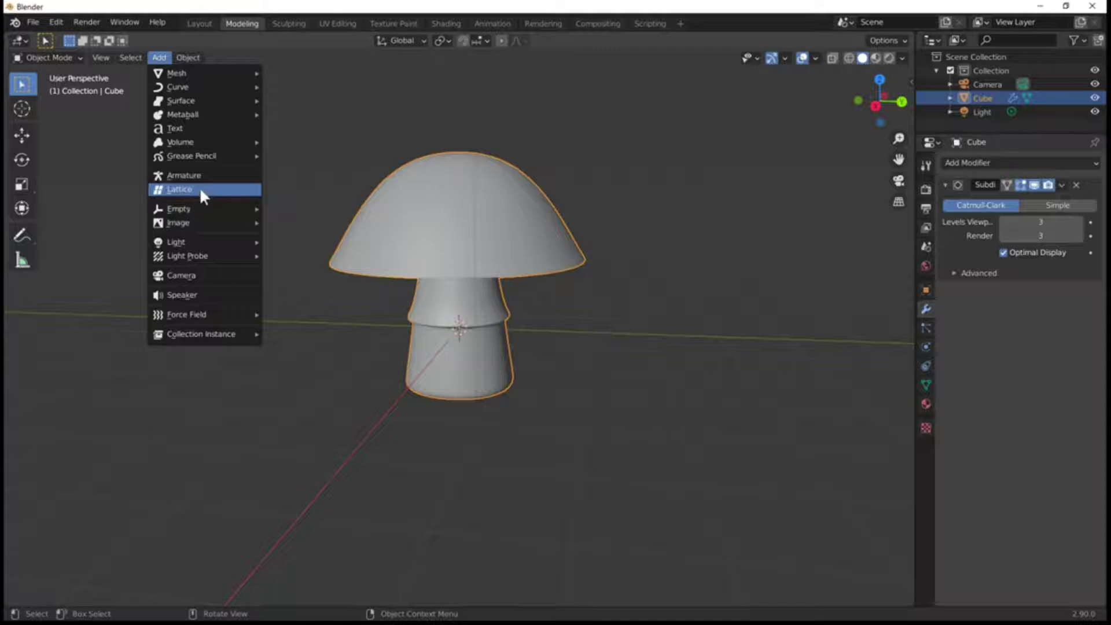
{"action": "left_click_drag", "start_coordinate": [206, 195], "coordinate": [497, 356]}
Scale the lattice up and move it along Z so its box encloses the whole mushroom
{"action": "middle_click", "coordinate": [498, 356]}
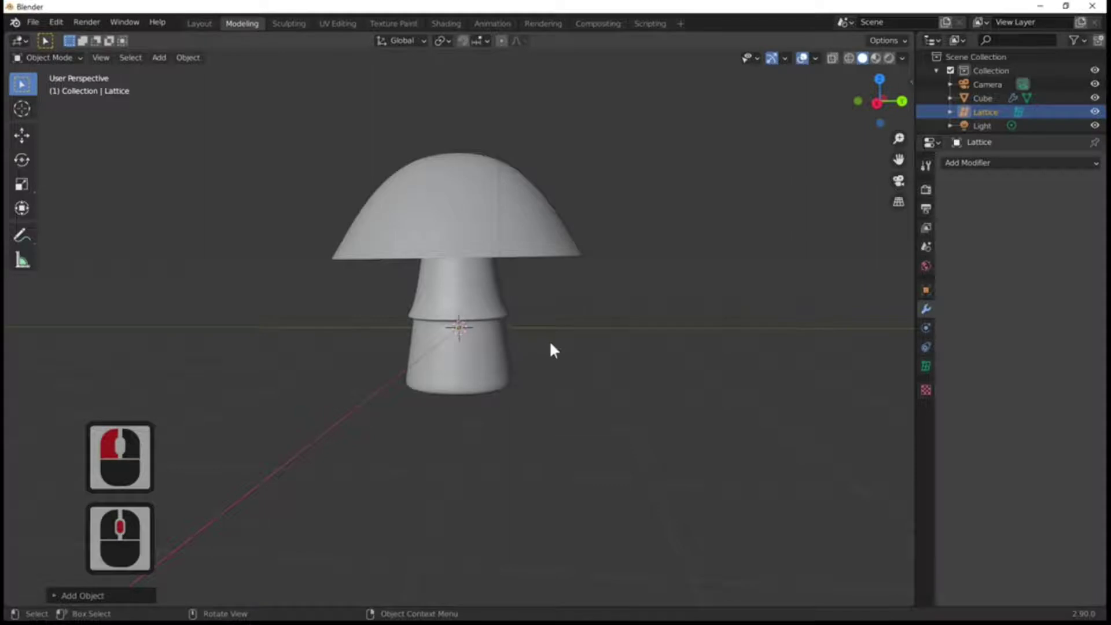
{"action": "key", "text": "s"}
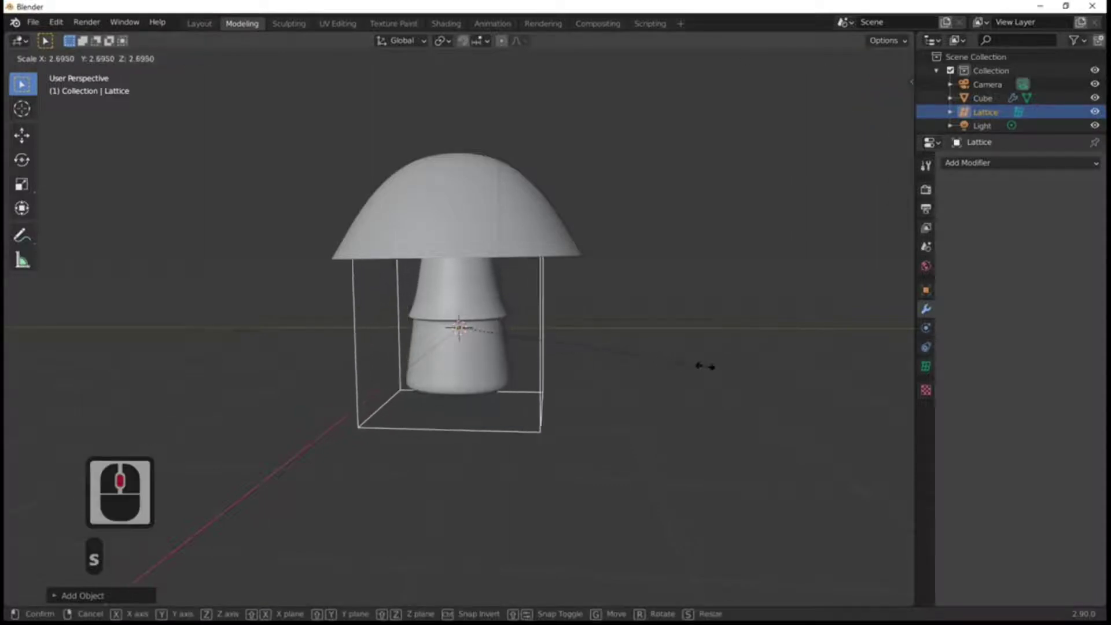
{"action": "left_click", "coordinate": [832, 393]}
{"action": "key", "text": "g"}
{"action": "key", "text": "z"}
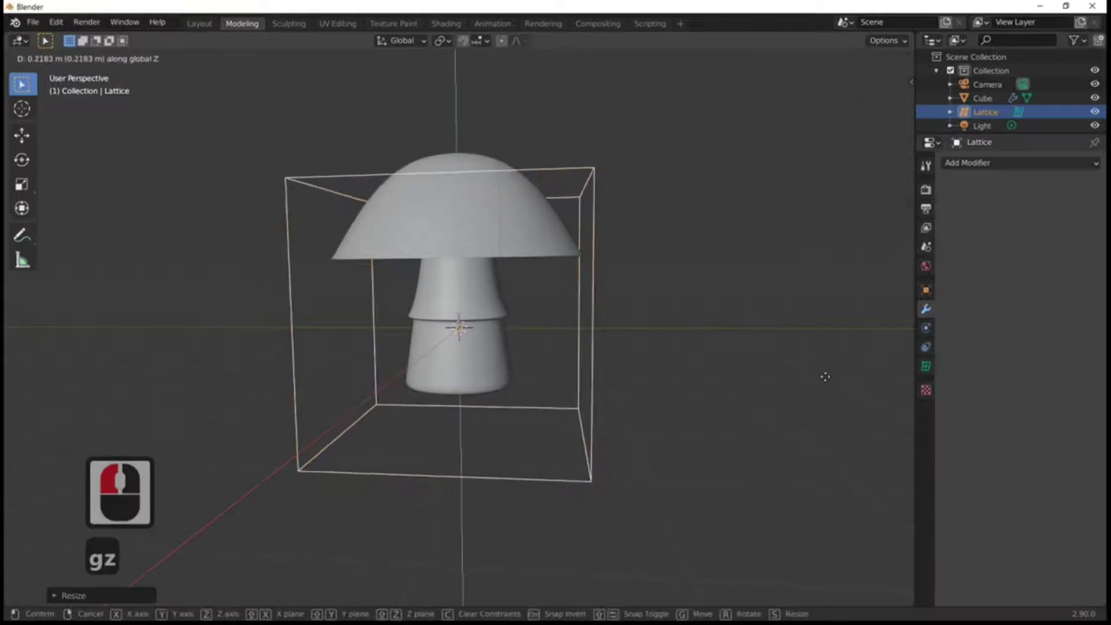
{"action": "left_click", "coordinate": [831, 351]}
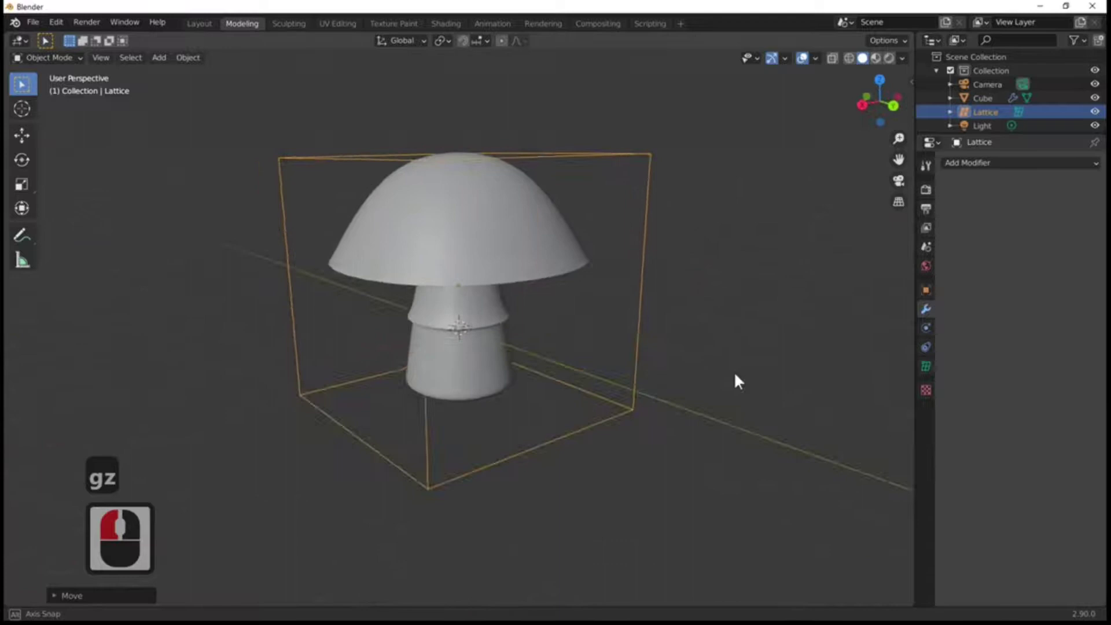
{"action": "middle_click", "coordinate": [788, 387]}
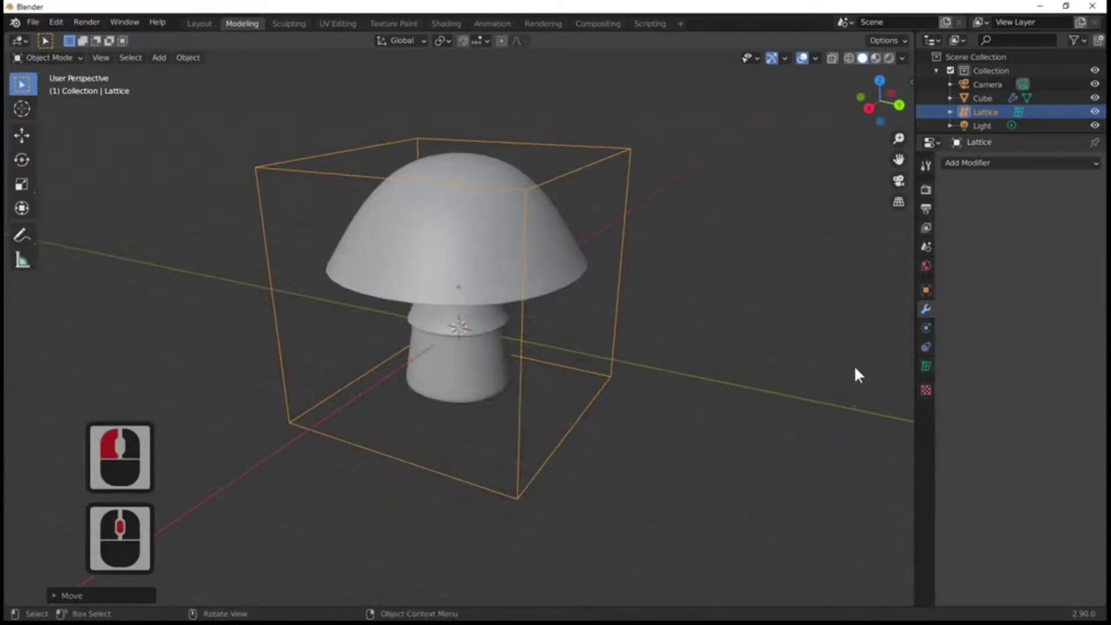
Raise the lattice's Resolution U, V and W from 2 to 4 in Object Data Properties
{"action": "left_click", "coordinate": [930, 370]}
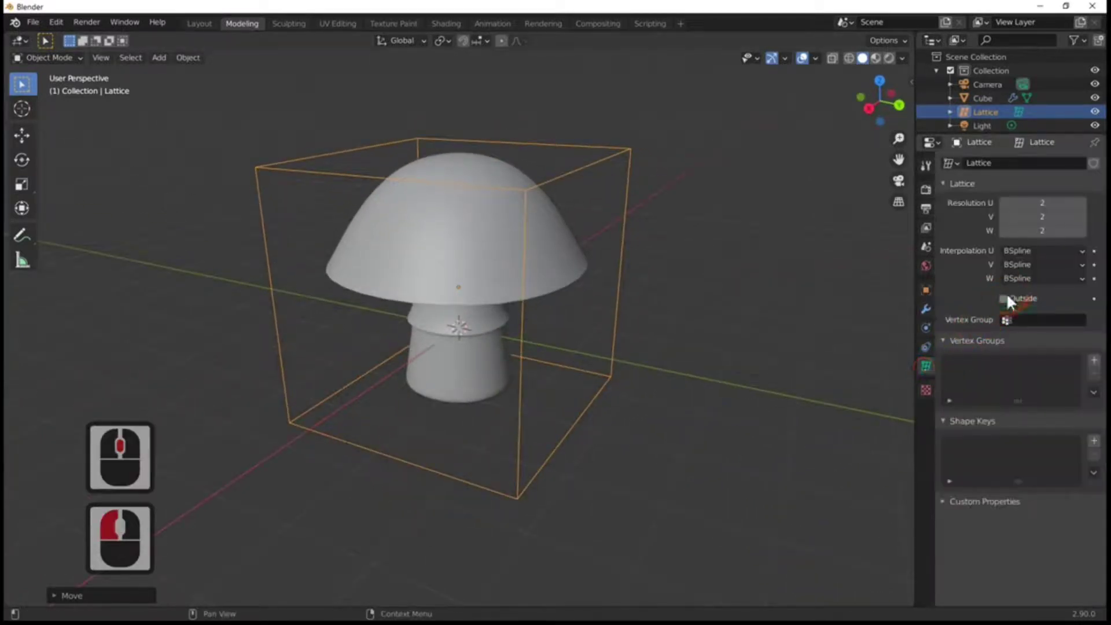
{"action": "left_click", "coordinate": [1089, 207]}
{"action": "left_click", "coordinate": [1087, 217]}
{"action": "left_click", "coordinate": [1088, 230]}
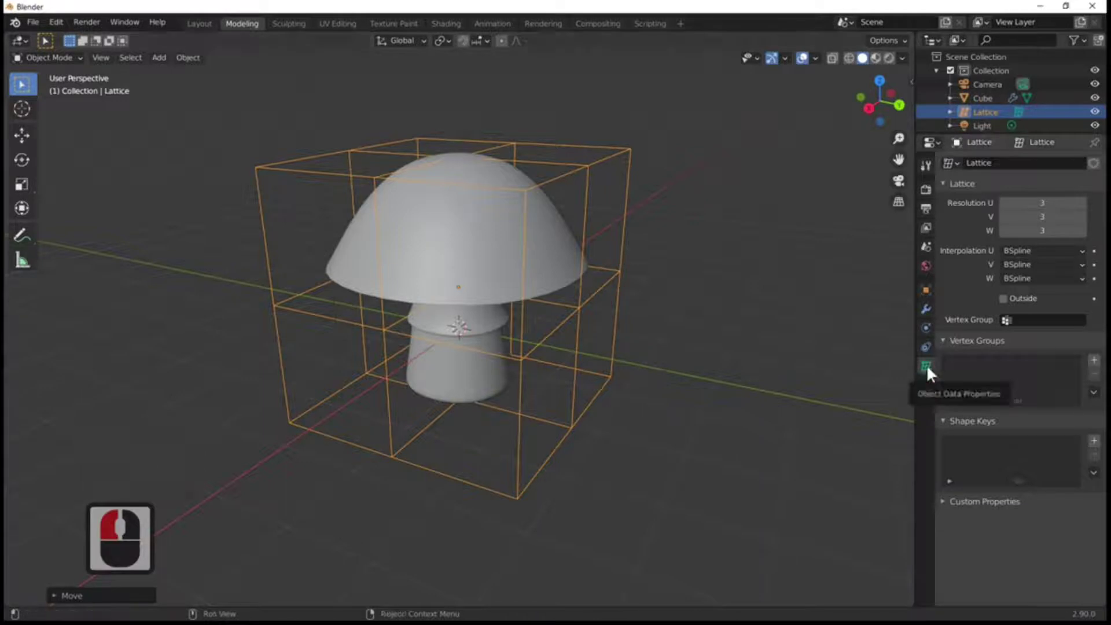
{"action": "left_click", "coordinate": [933, 369]}
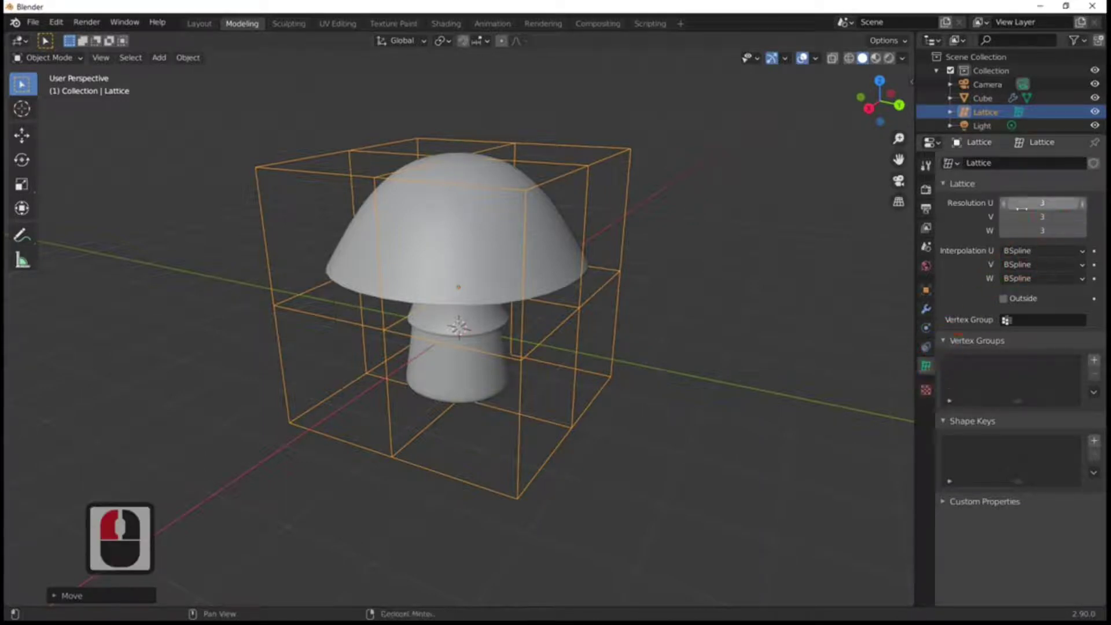
{"action": "left_click", "coordinate": [1090, 211]}
{"action": "left_click", "coordinate": [1090, 221]}
{"action": "left_click", "coordinate": [1090, 237]}
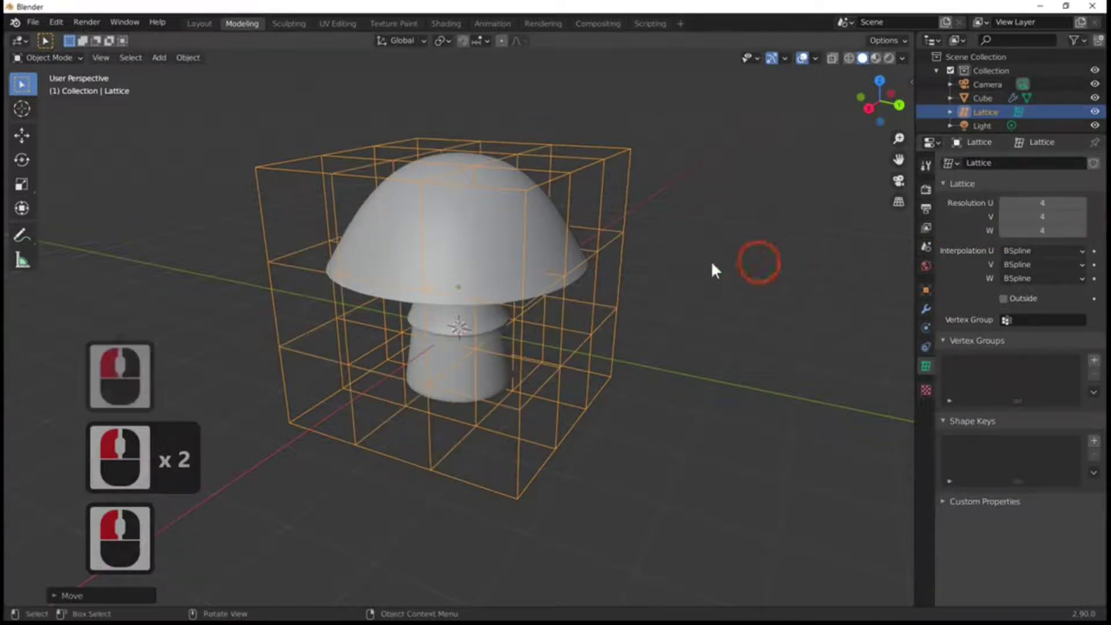
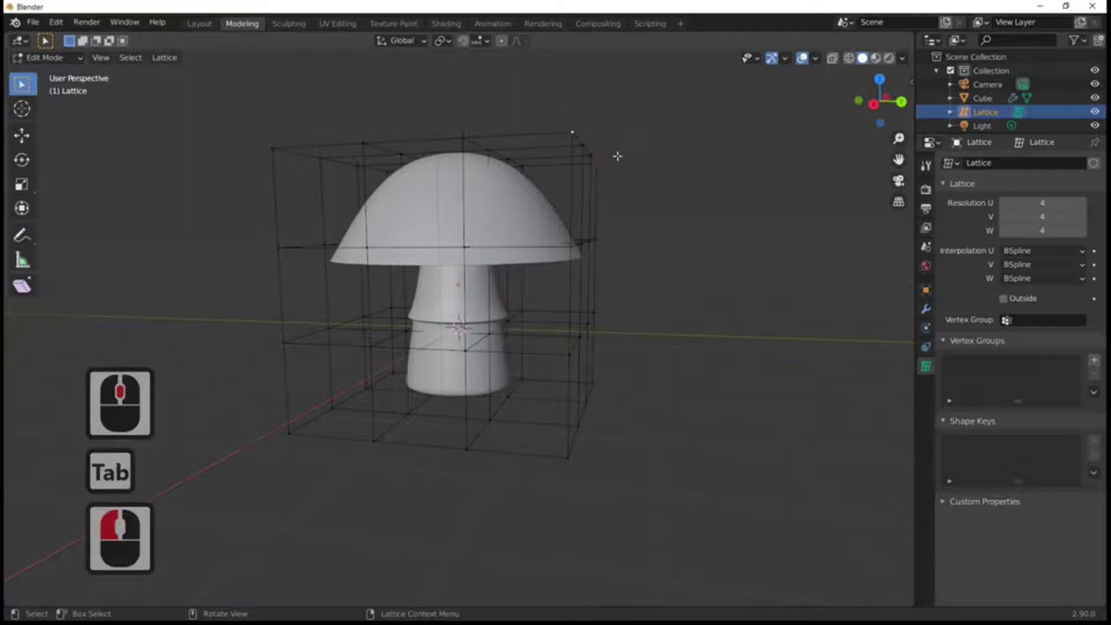
Abandon the lattice point move, leave Edit Mode and select the mushroom mesh
{"action": "key", "text": "g"}
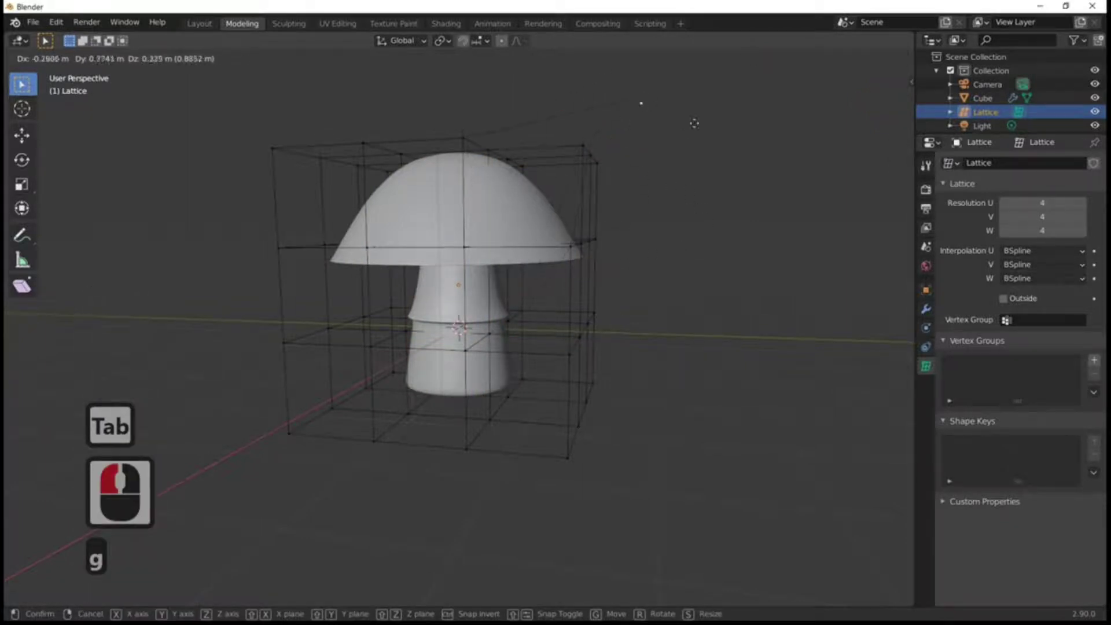
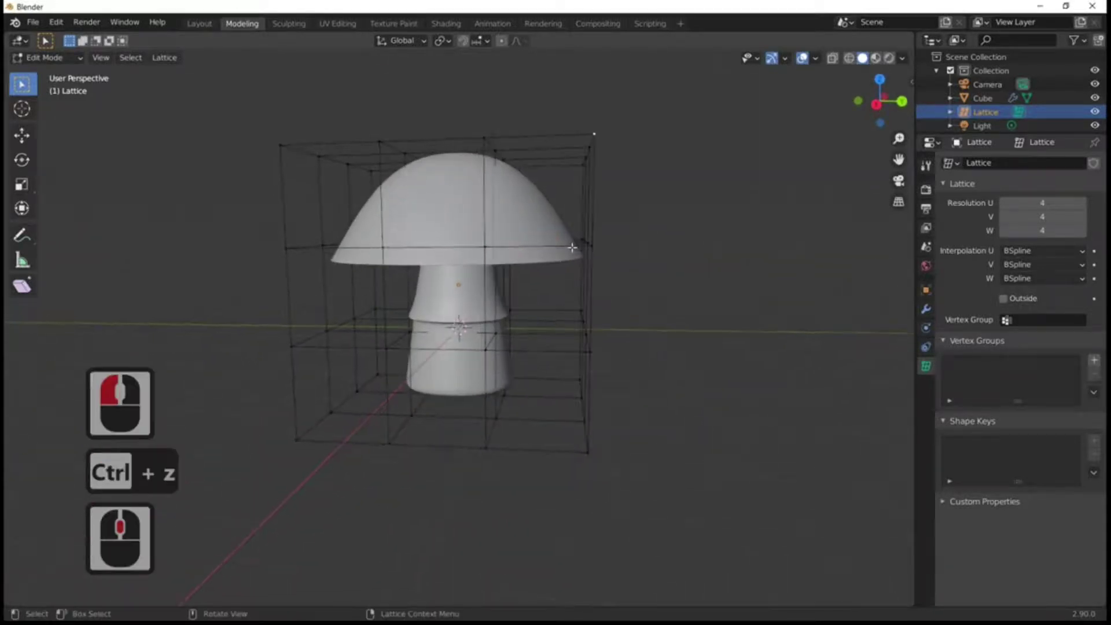
{"action": "key", "text": "Tab"}
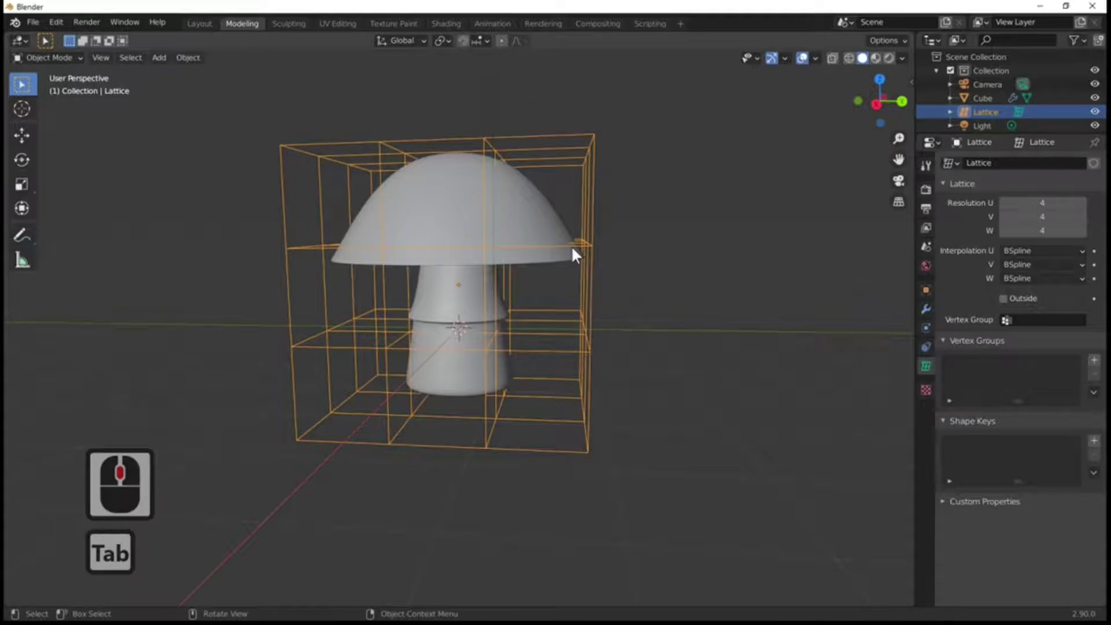
{"action": "left_click", "coordinate": [543, 219]}
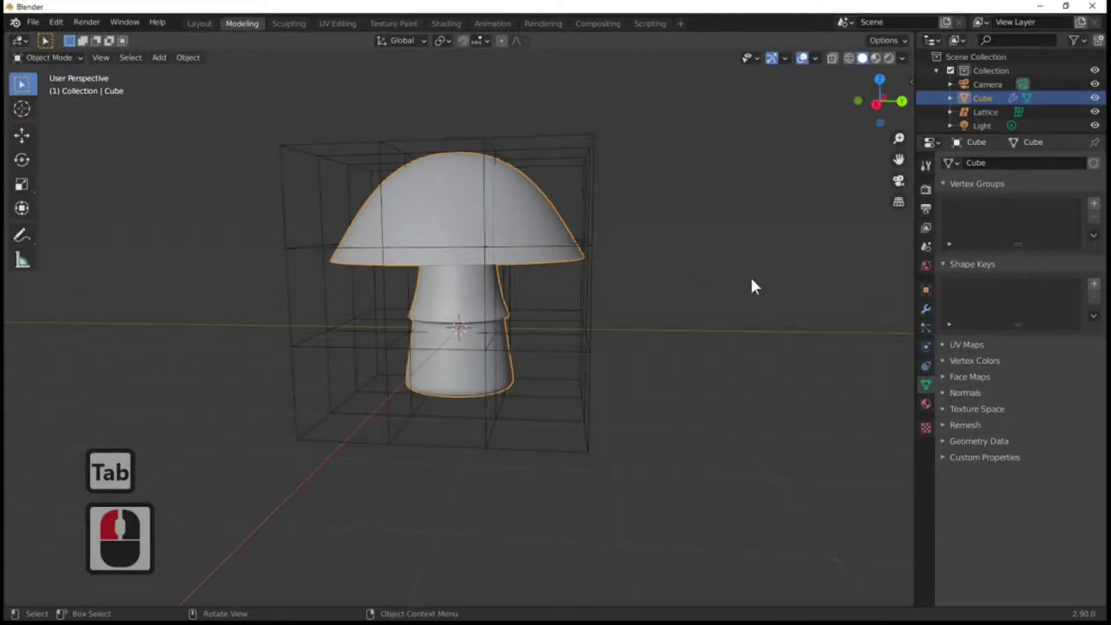
{"action": "middle_click", "coordinate": [764, 302]}
{"action": "middle_click", "coordinate": [705, 295]}
{"action": "middle_click", "coordinate": [770, 307]}
Add a Lattice deform modifier to the mushroom bound to the Lattice object, then select the lattice
{"action": "left_click", "coordinate": [536, 215]}
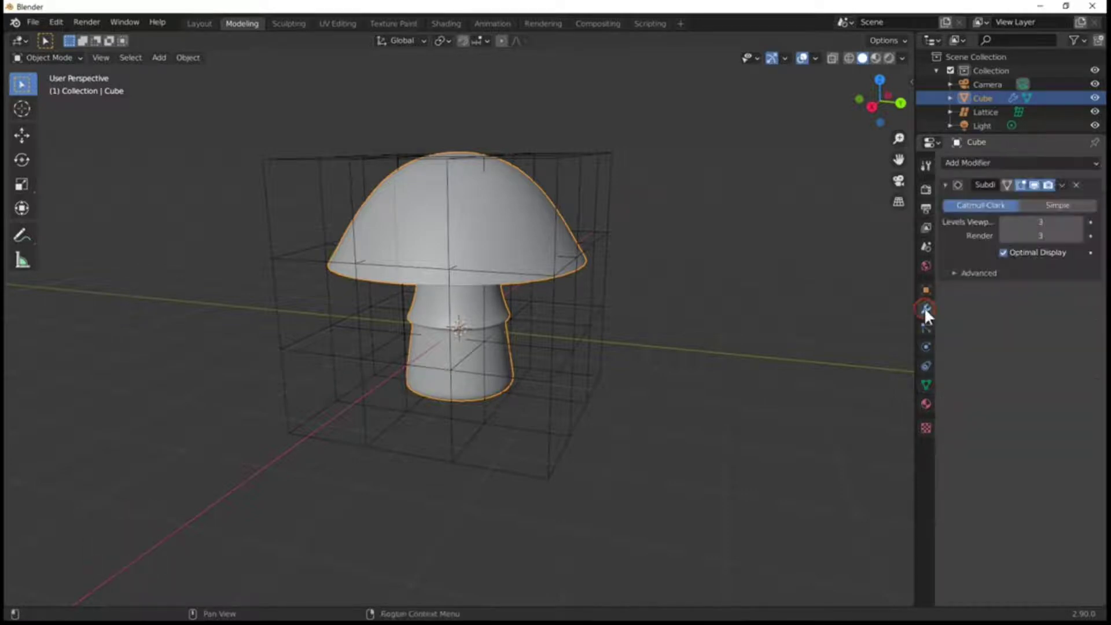
{"action": "left_click", "coordinate": [937, 310]}
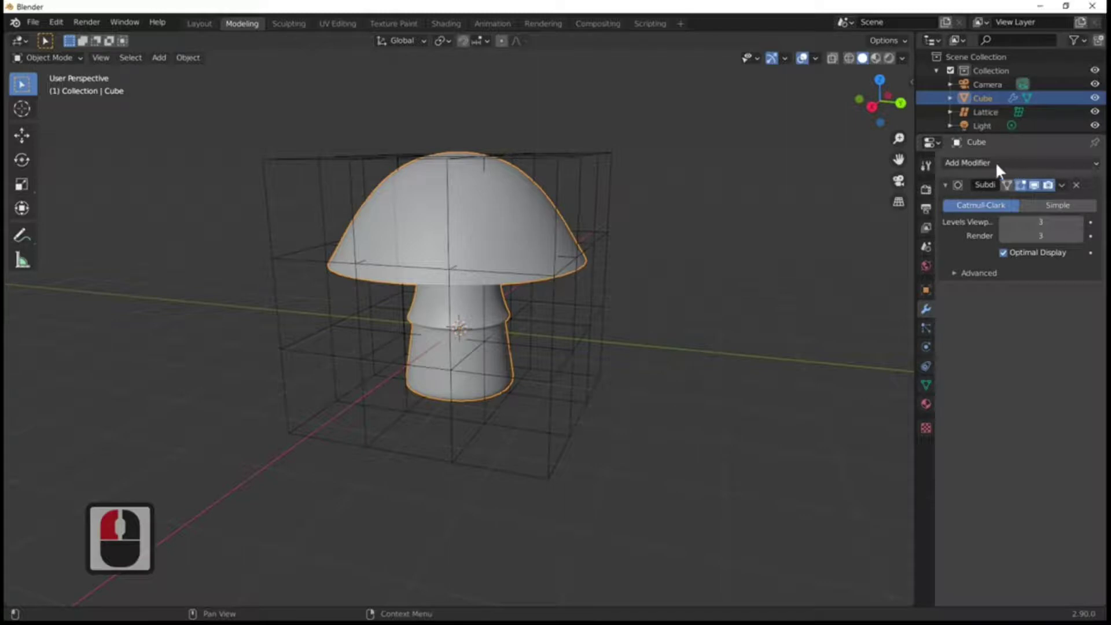
{"action": "left_click", "coordinate": [1002, 166]}
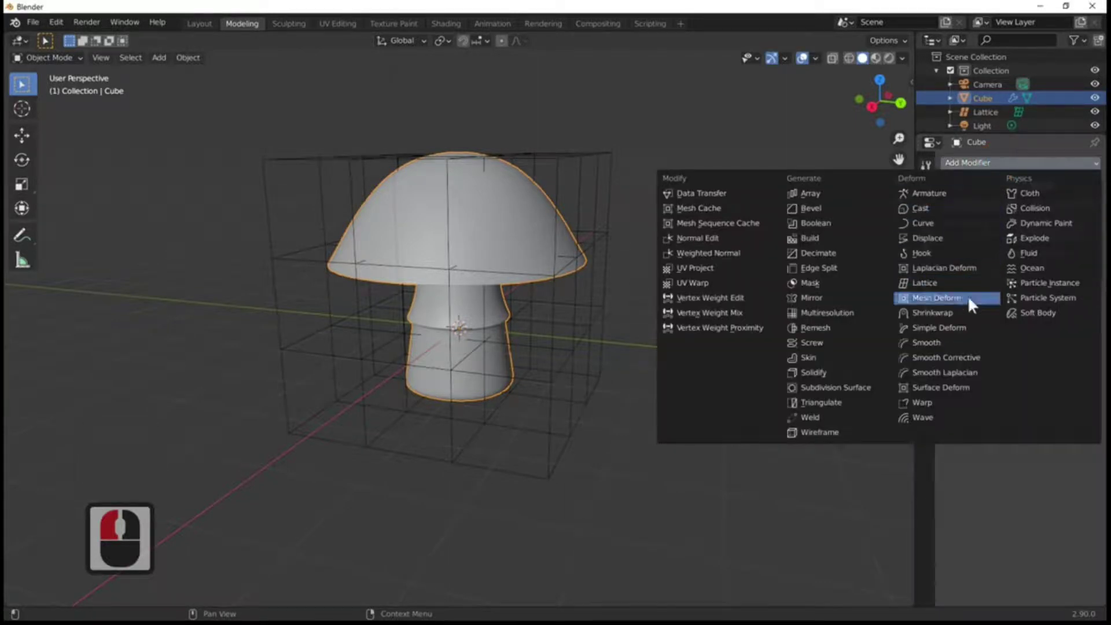
{"action": "left_click", "coordinate": [975, 287]}
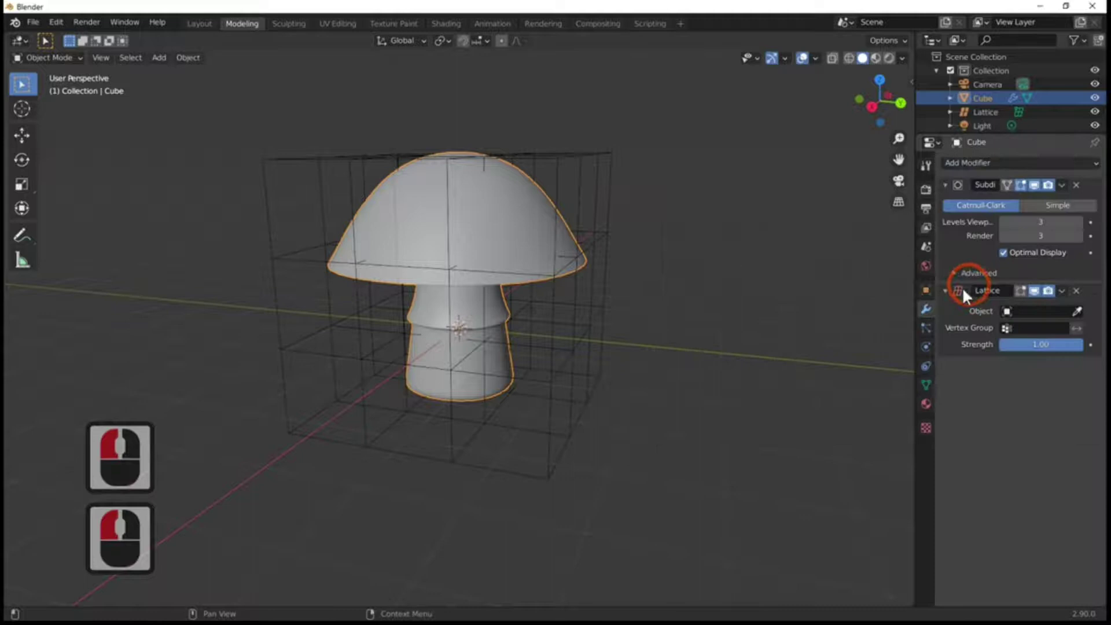
{"action": "middle_click", "coordinate": [741, 320]}
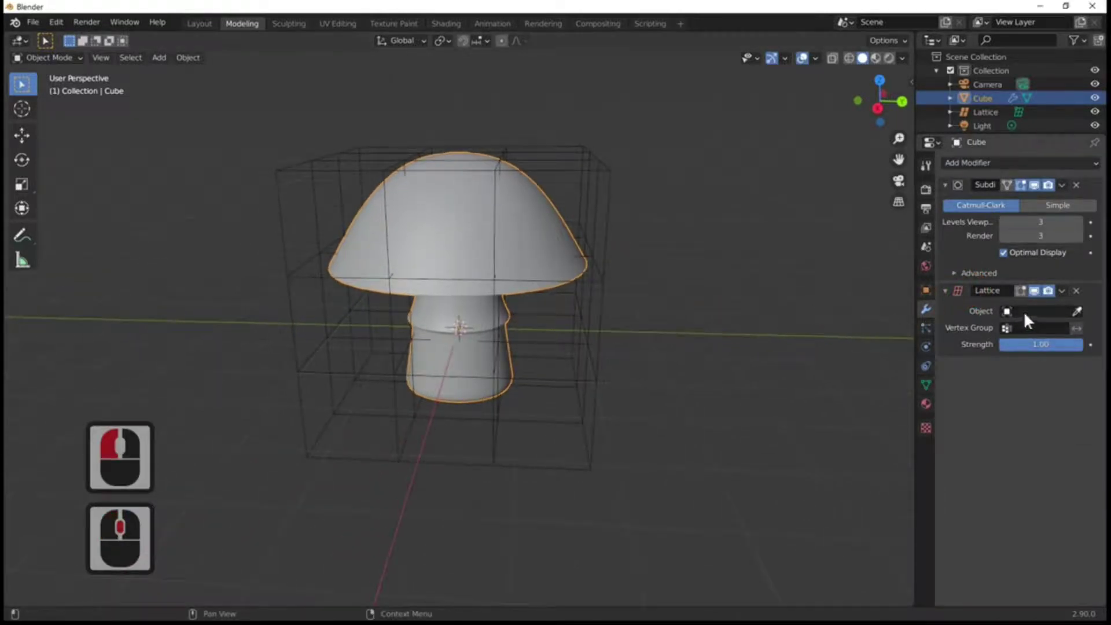
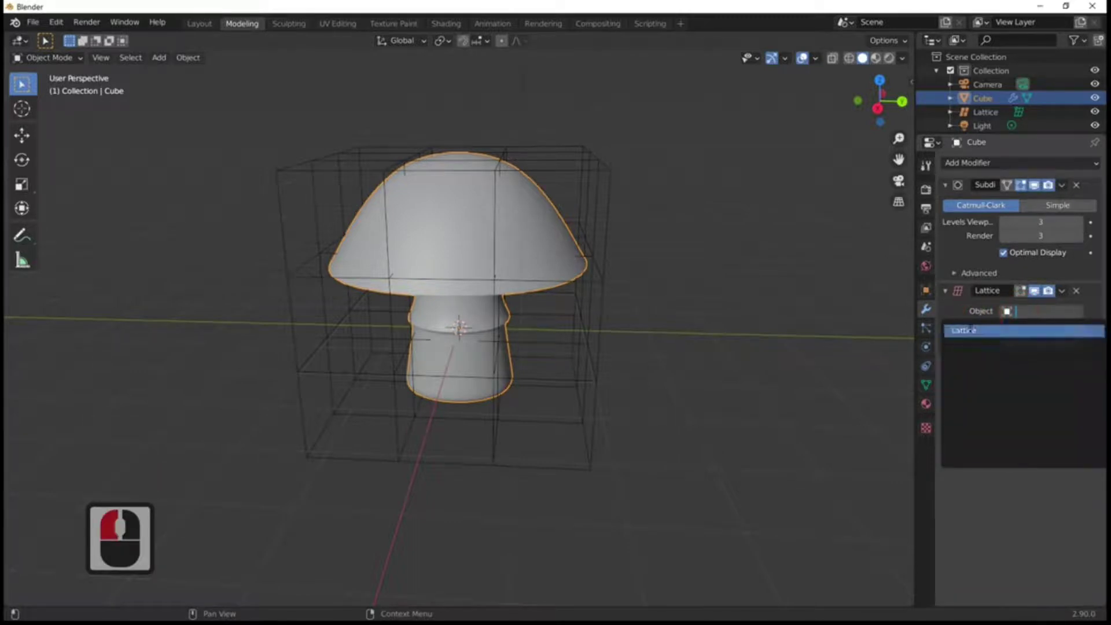
{"action": "left_click", "coordinate": [973, 336]}
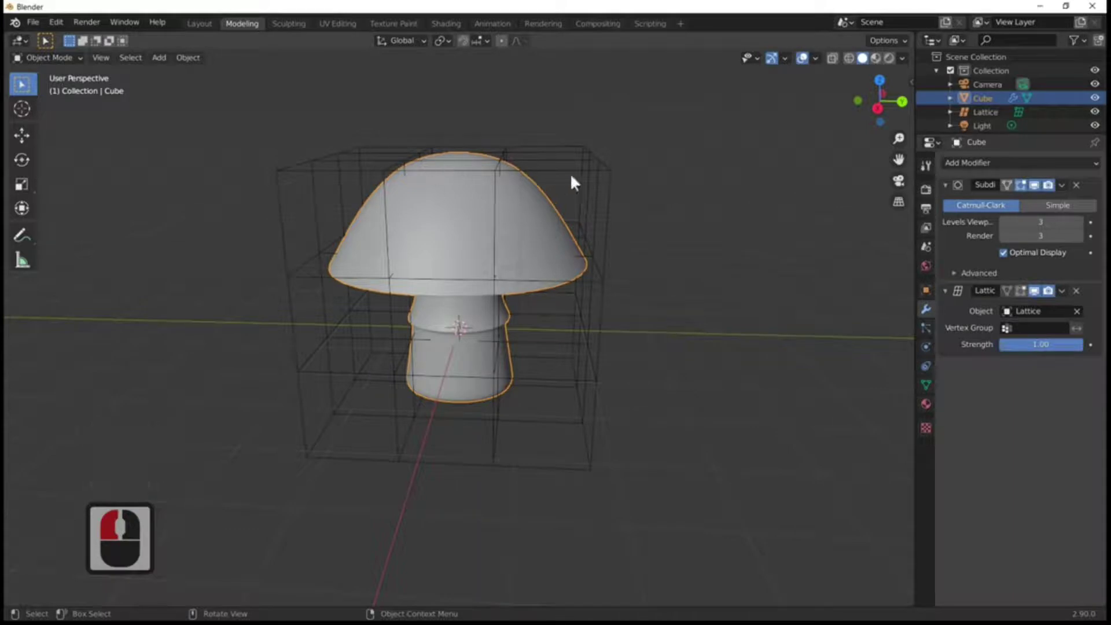
{"action": "left_click", "coordinate": [598, 178]}
Move selected lattice points in Edit Mode so the mushroom cap bends with them
{"action": "key", "text": "Tab"}
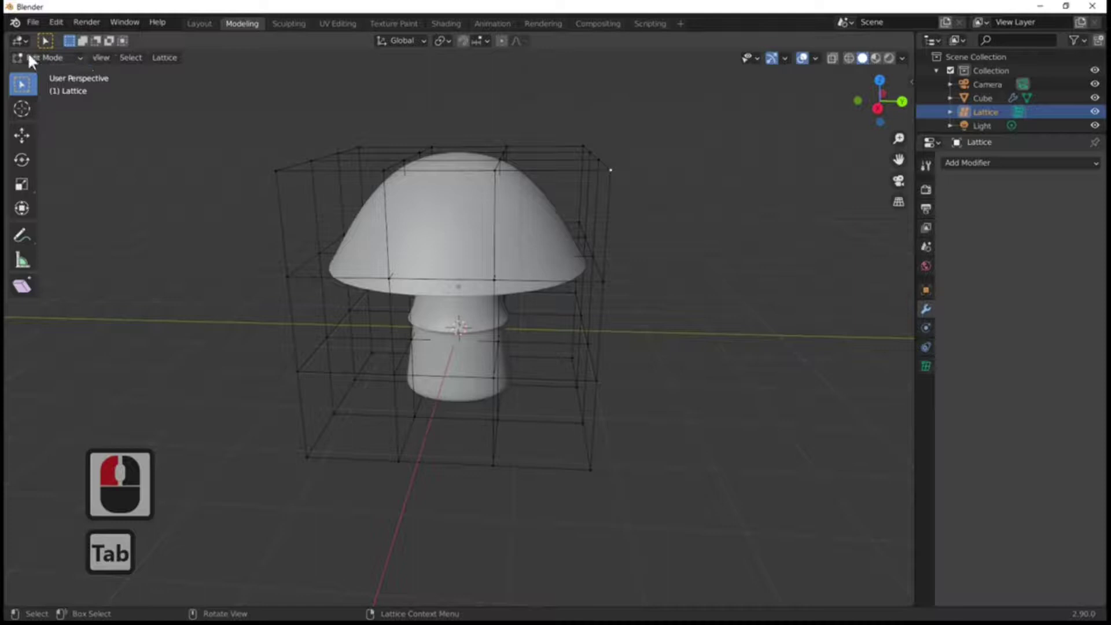
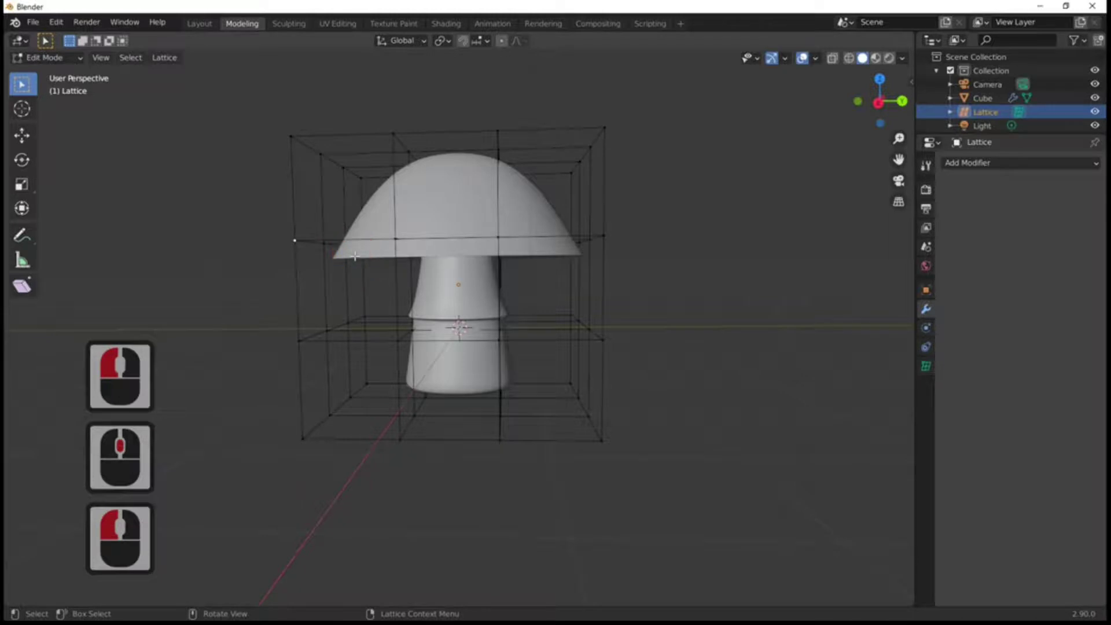
{"action": "key", "text": "g"}
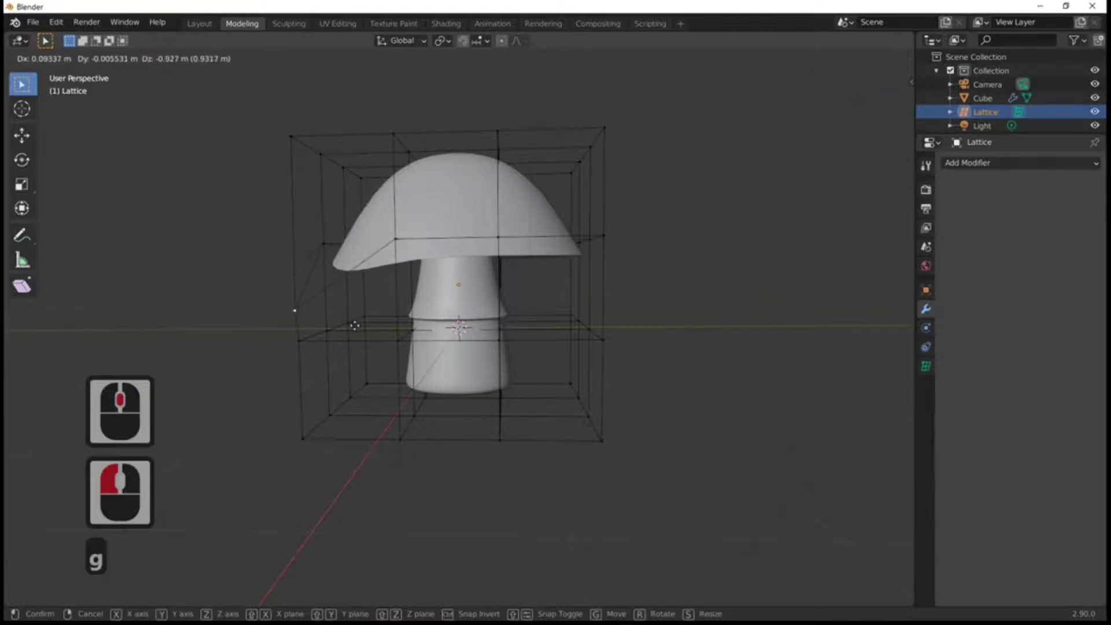
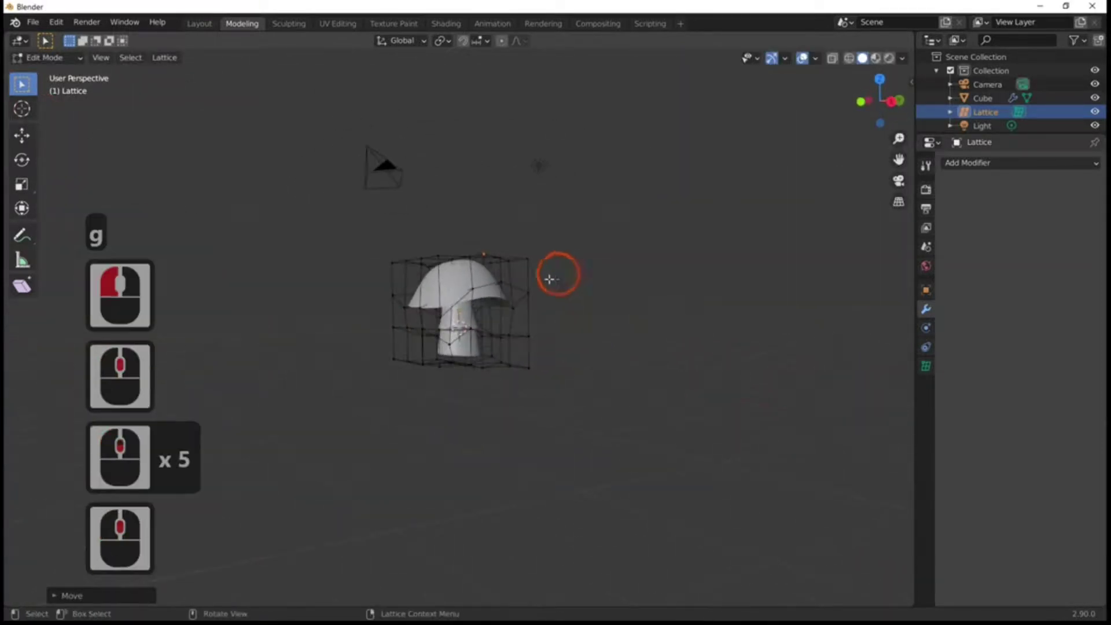
Return to Object Mode and select the mushroom mesh (Cube)
{"action": "key", "text": "Tab"}
{"action": "key", "text": "Tab"}
{"action": "key", "text": "Tab"}
{"action": "left_click", "coordinate": [465, 293]}
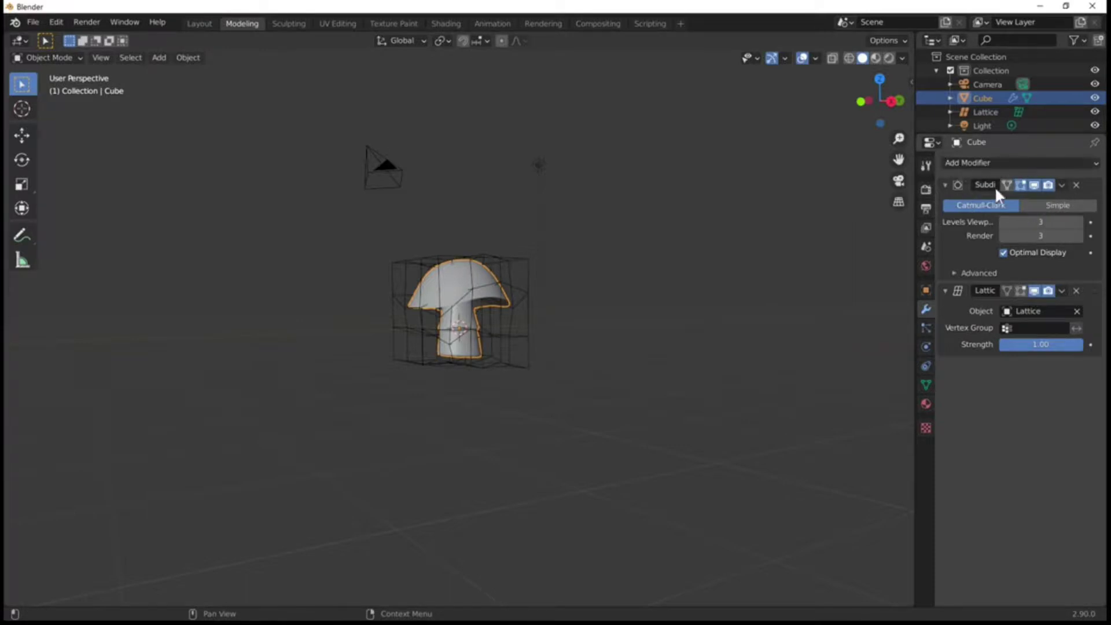
Apply the Subdivision modifier so only the Lattice modifier remains on the mushroom
{"action": "left_click", "coordinate": [1067, 189]}
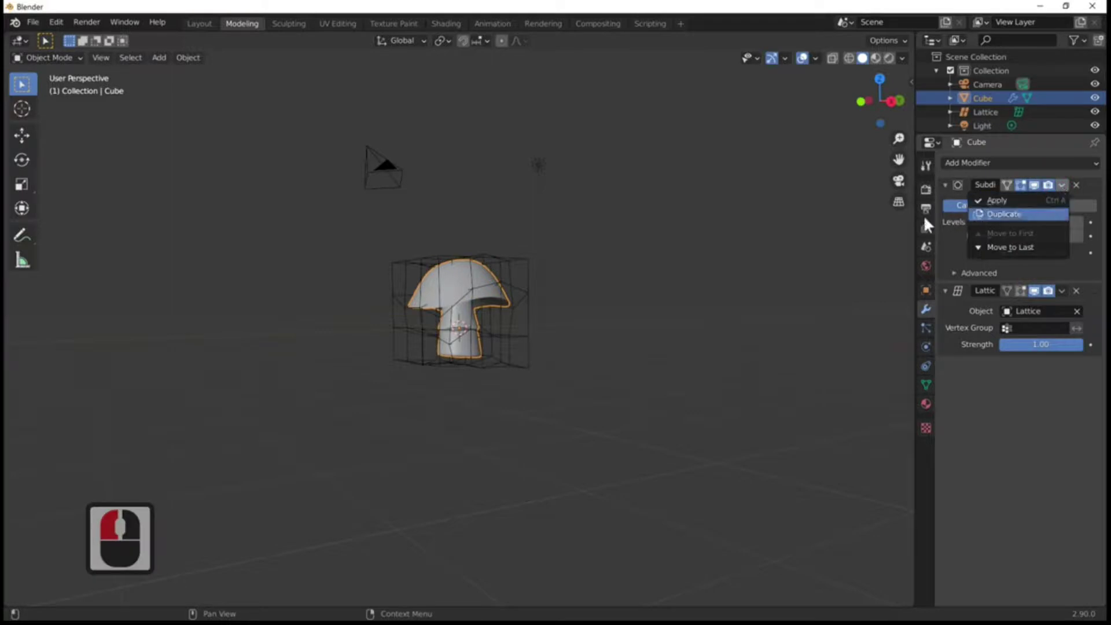
{"action": "left_click", "coordinate": [1072, 189]}
{"action": "left_click", "coordinate": [1012, 205]}
{"action": "middle_click", "coordinate": [714, 317]}
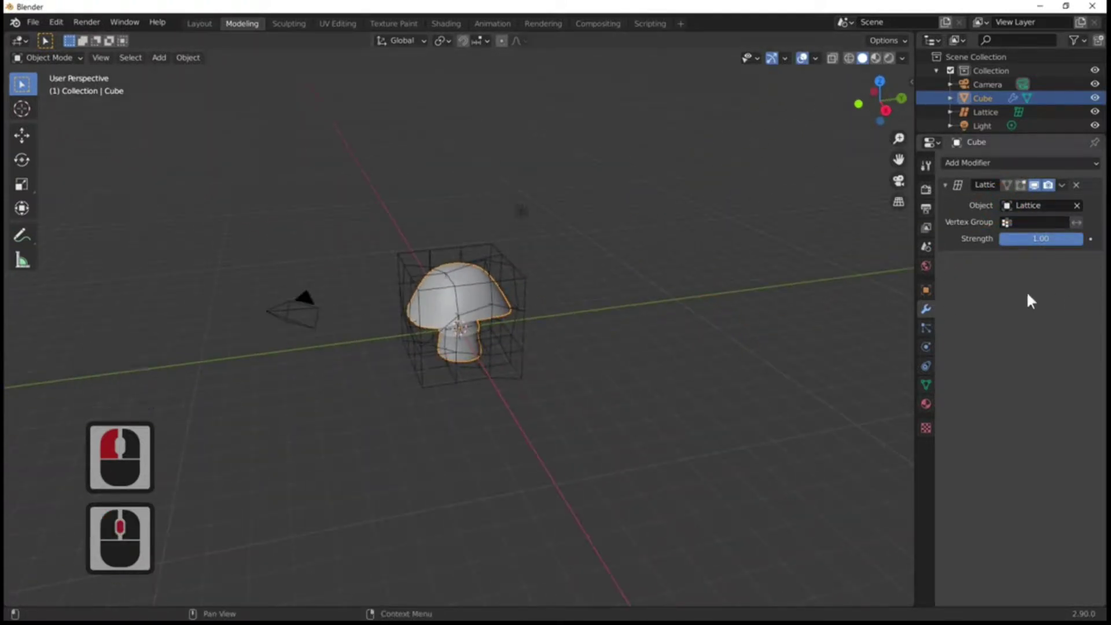
{"action": "left_click", "coordinate": [476, 301]}
{"action": "left_click", "coordinate": [496, 296]}
{"action": "key", "text": "g"}
{"action": "key", "text": "y"}
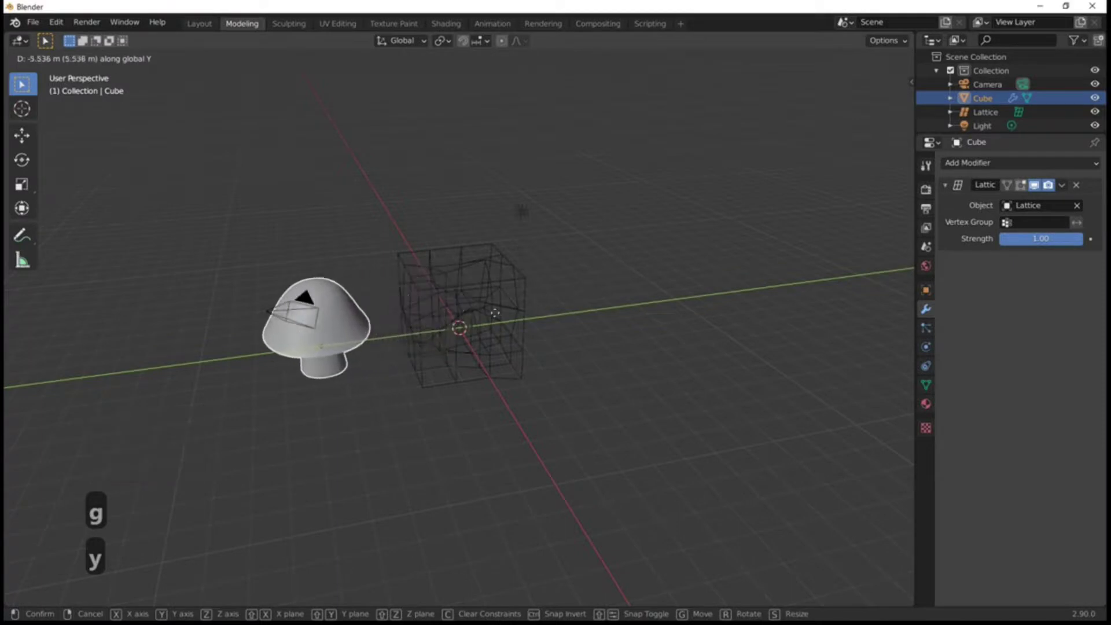
{"action": "left_click", "coordinate": [496, 317]}
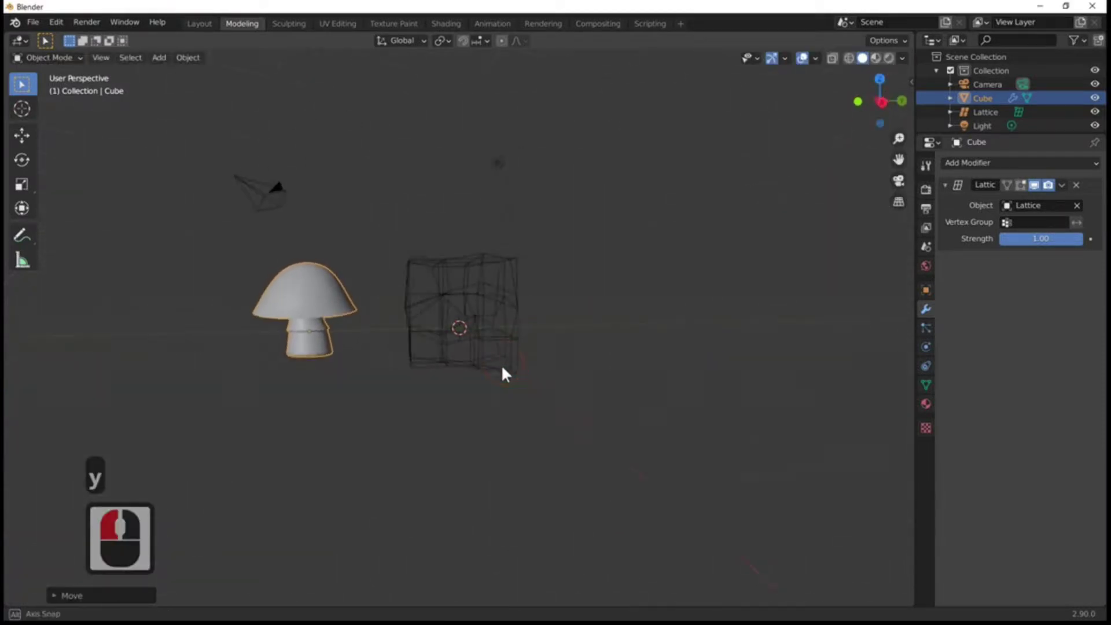
{"action": "middle_click", "coordinate": [524, 355]}
{"action": "key", "text": "g"}
{"action": "key", "text": "y"}
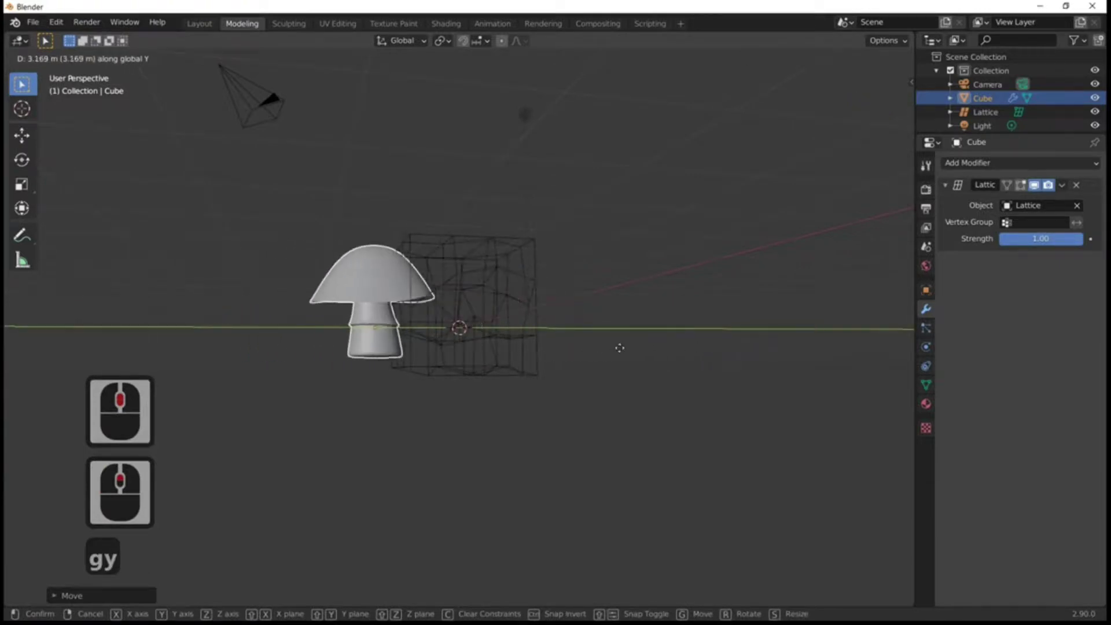
{"action": "left_click", "coordinate": [717, 359]}
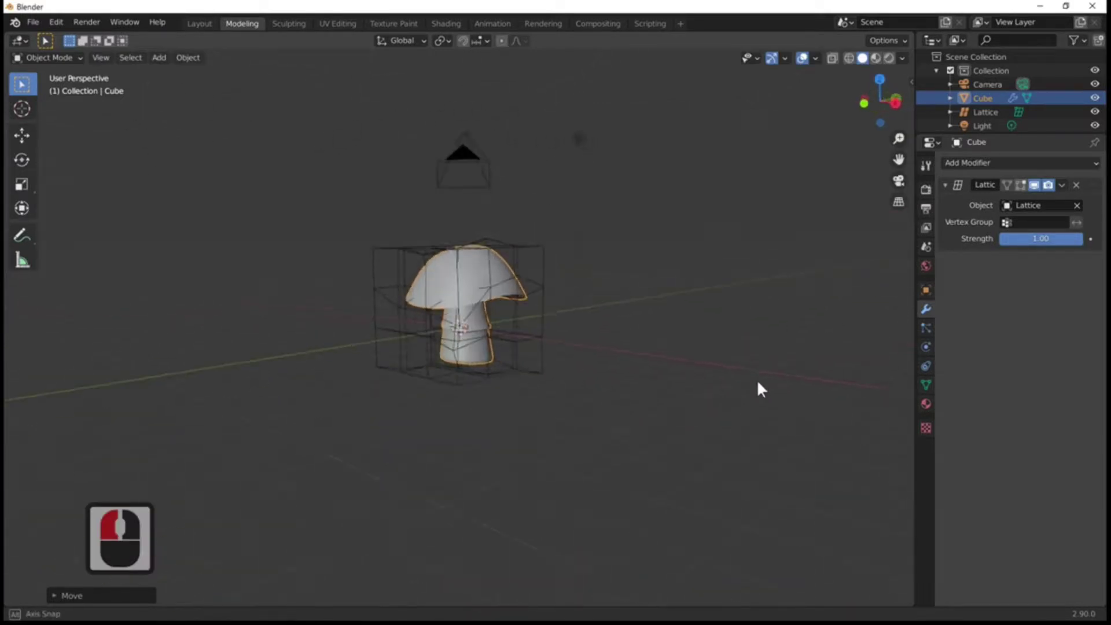
{"action": "middle_click", "coordinate": [833, 402]}
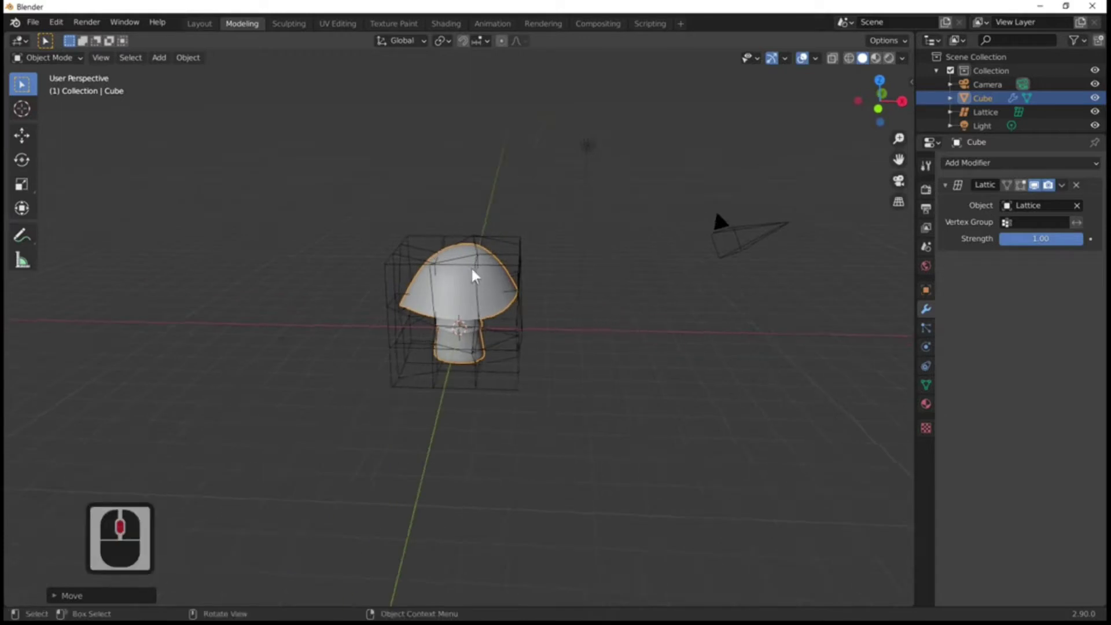
Duplicate the mushroom together with its lattice (Shift+D) and drop the copy in place
{"action": "left_click", "coordinate": [579, 385]}
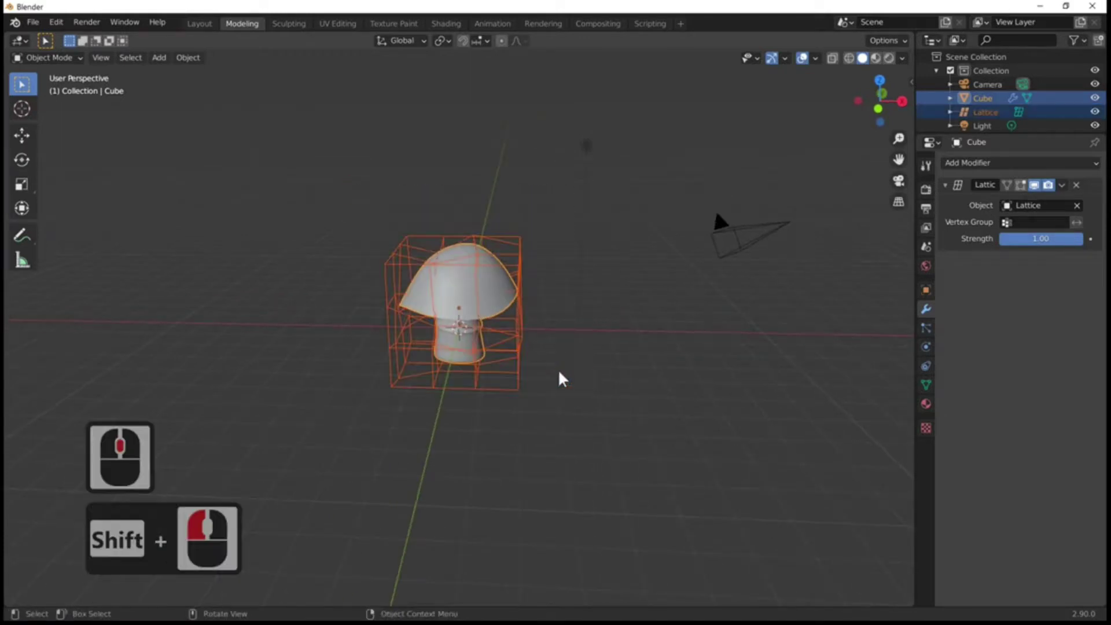
{"action": "key", "text": "shift+d"}
{"action": "key", "text": "g"}
{"action": "left_click", "coordinate": [372, 371]}
Move the mushroom copy along the X axis to sit beside the original
{"action": "left_click", "coordinate": [305, 298]}
{"action": "left_click", "coordinate": [287, 295]}
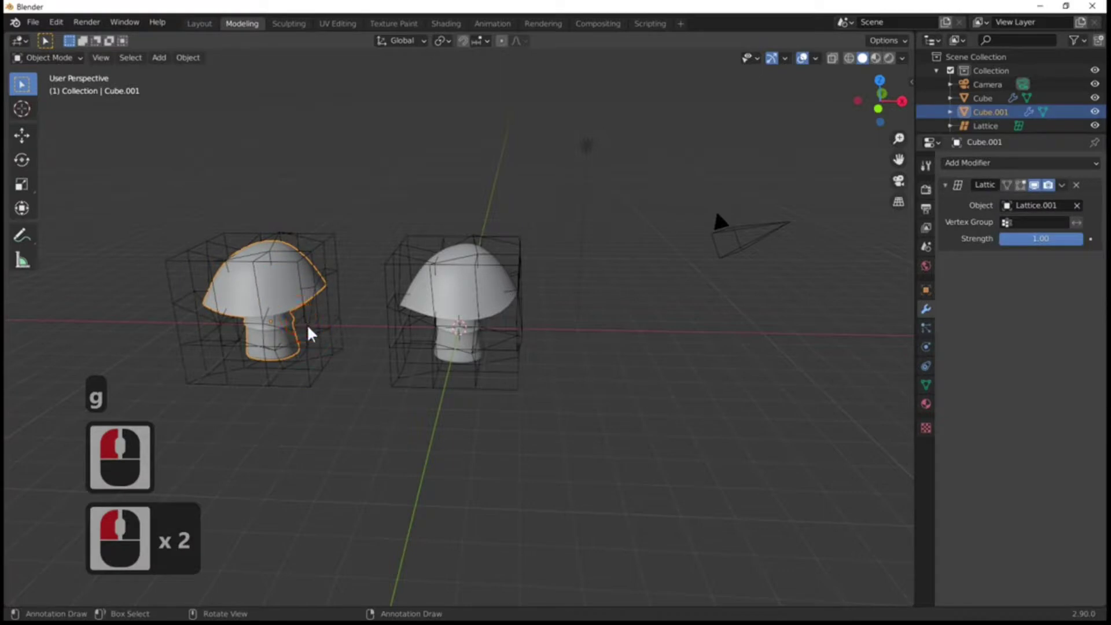
{"action": "key", "text": "g"}
{"action": "key", "text": "x"}
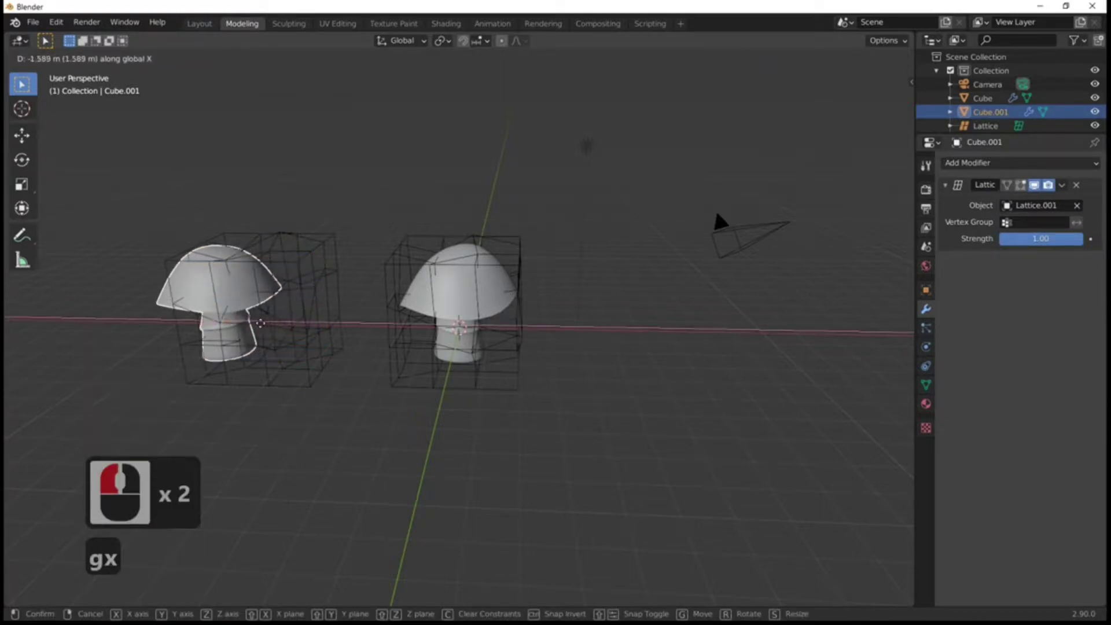
{"action": "left_click", "coordinate": [256, 329]}
Inspect the copy from another angle and start resizing it
{"action": "middle_click", "coordinate": [319, 357]}
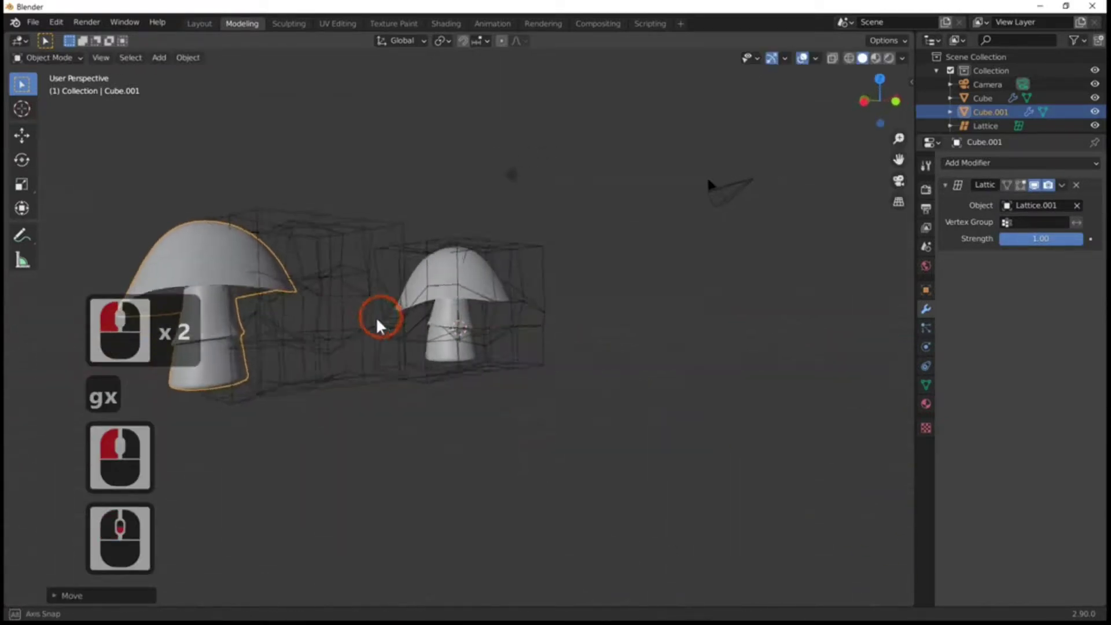
{"action": "middle_click", "coordinate": [358, 326]}
{"action": "middle_click", "coordinate": [430, 357]}
{"action": "middle_click", "coordinate": [425, 363]}
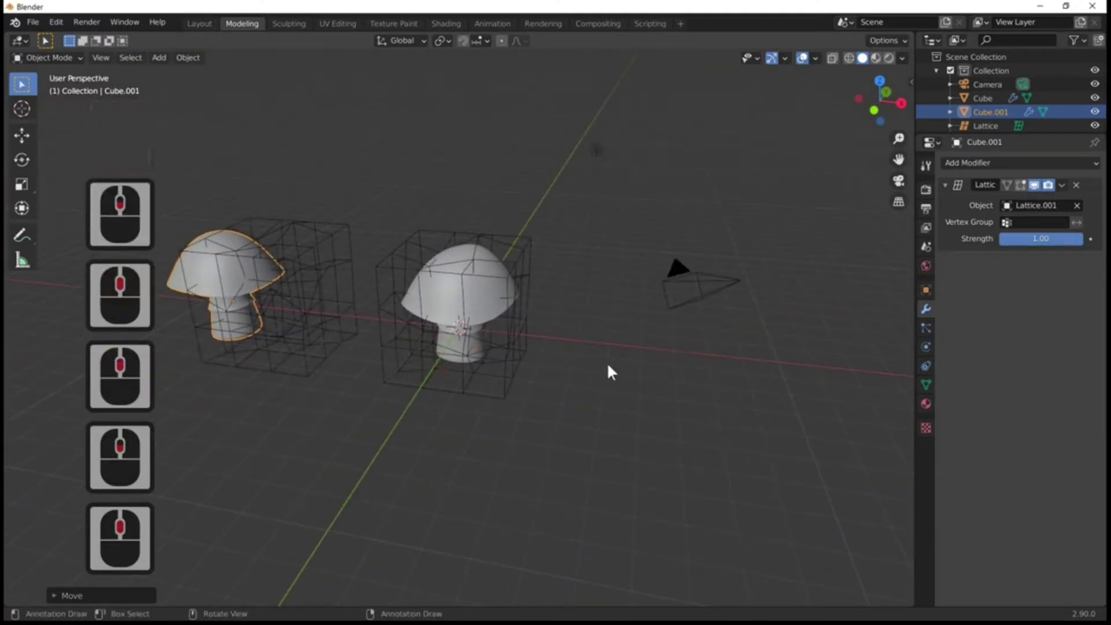
{"action": "key", "text": "s"}
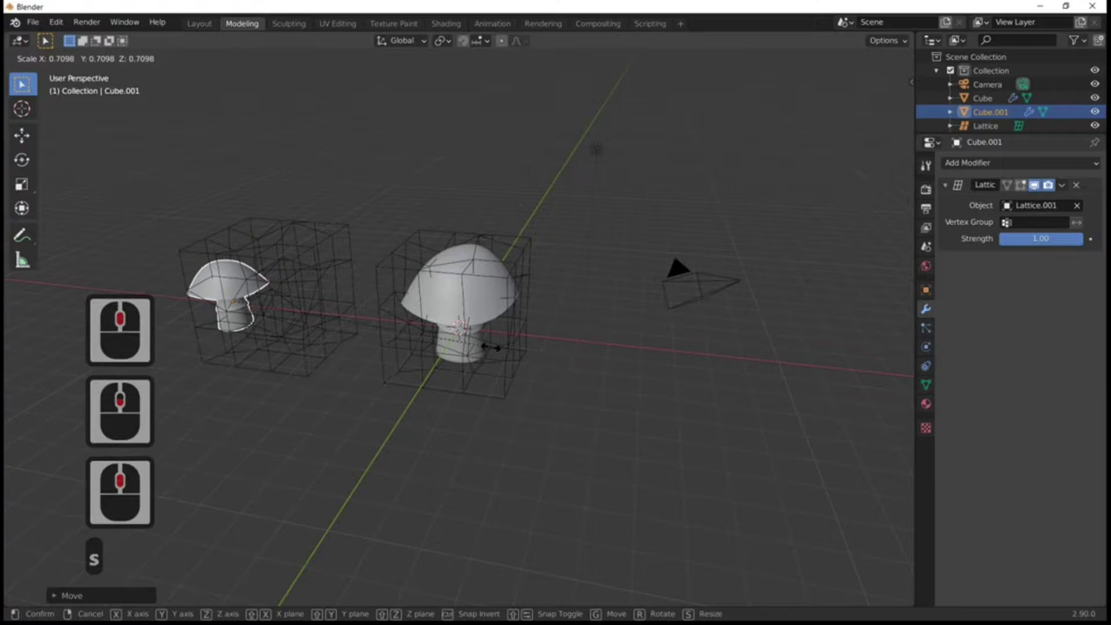
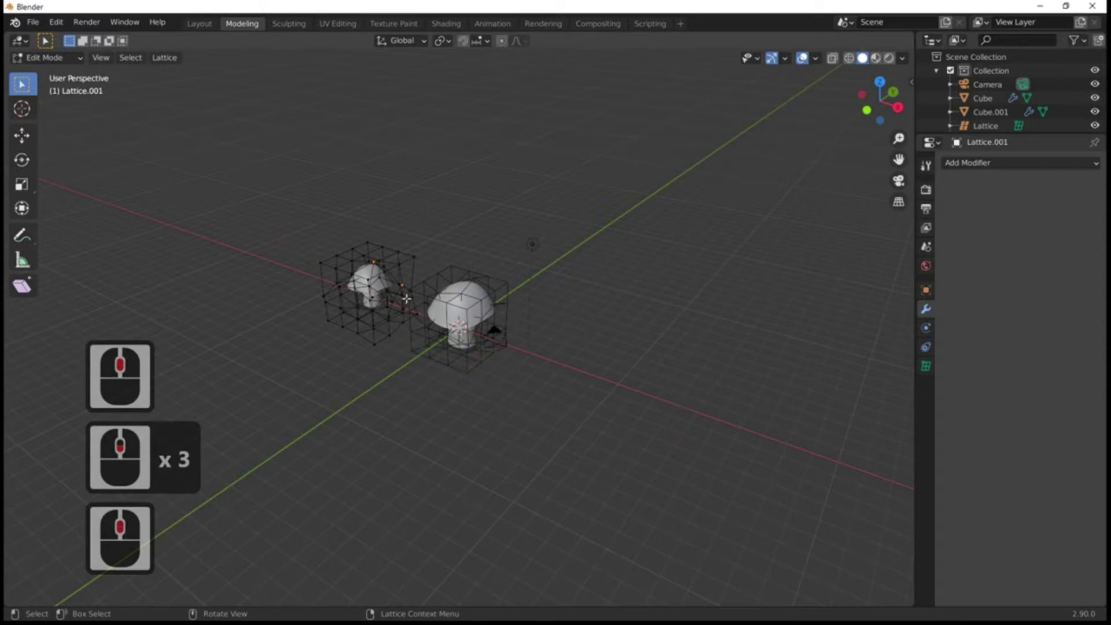
Leave lattice point editing and select the mushroom copy (Cube.001) as a whole object
{"action": "key", "text": "Tab"}
{"action": "key", "text": "g"}
{"action": "left_click", "coordinate": [365, 334]}
Orbit the viewport to inspect both mushrooms inside their lattices
{"action": "middle_click", "coordinate": [454, 285]}
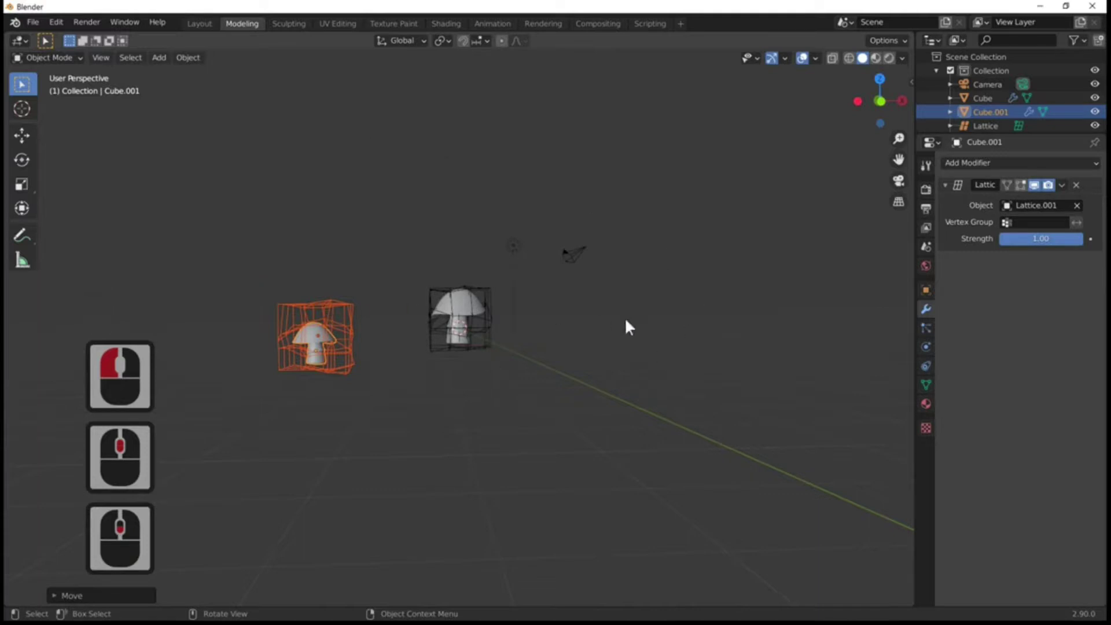
{"action": "middle_click", "coordinate": [610, 255]}
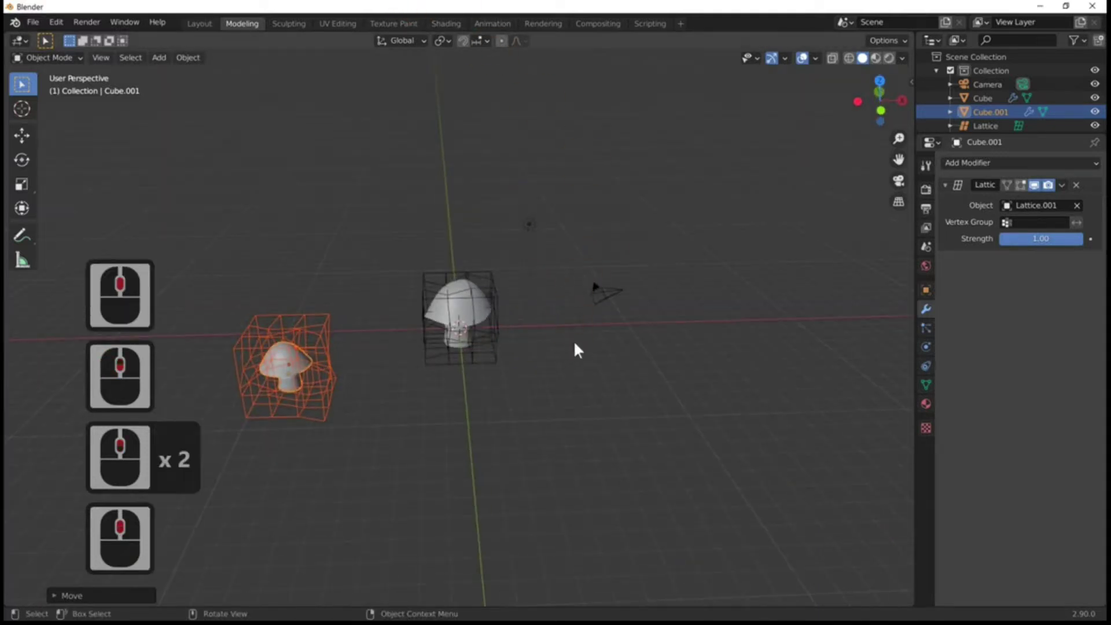
{"action": "middle_click", "coordinate": [608, 301]}
{"action": "middle_click", "coordinate": [557, 379]}
{"action": "middle_click", "coordinate": [557, 373]}
{"action": "middle_click", "coordinate": [518, 396]}
{"action": "middle_click", "coordinate": [518, 397]}
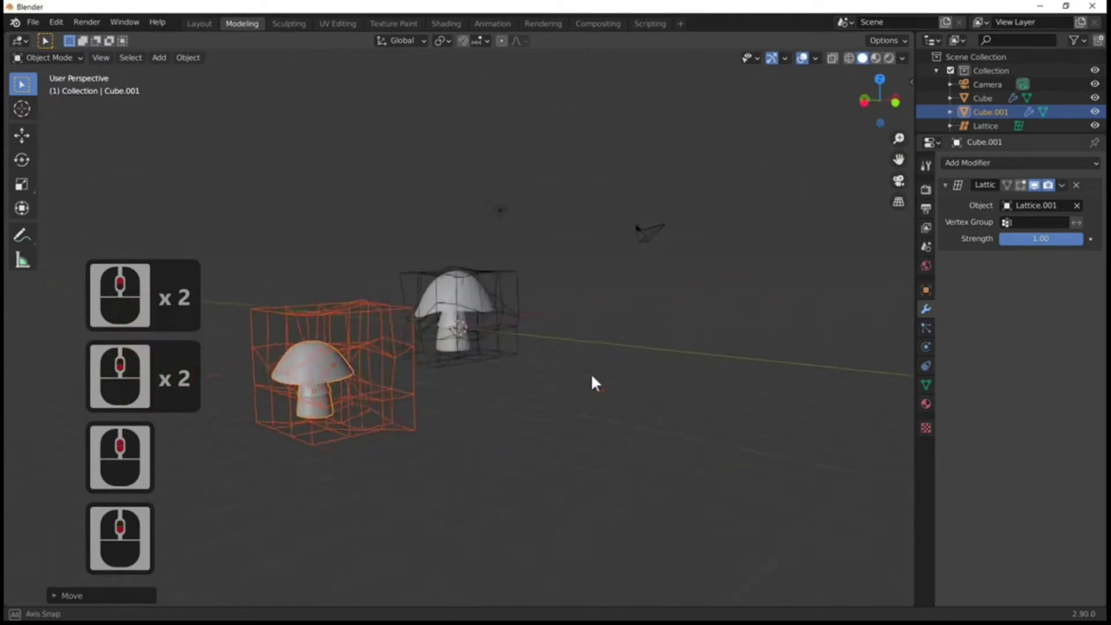
{"action": "middle_click", "coordinate": [525, 380]}
{"action": "middle_click", "coordinate": [488, 330]}
{"action": "middle_click", "coordinate": [511, 354]}
{"action": "middle_click", "coordinate": [438, 308]}
{"action": "middle_click", "coordinate": [436, 310]}
{"action": "middle_click", "coordinate": [403, 273]}
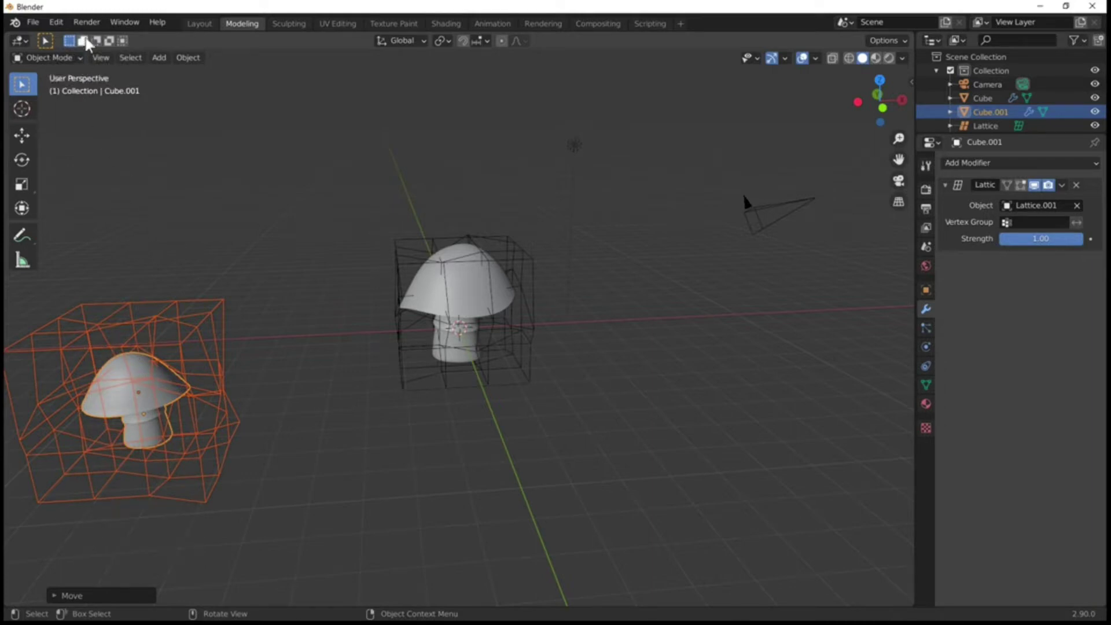
Enter Edit Mode on Lattice.001 and select lattice points to reshape the copy
{"action": "left_click", "coordinate": [199, 333]}
{"action": "key", "text": "Tab"}
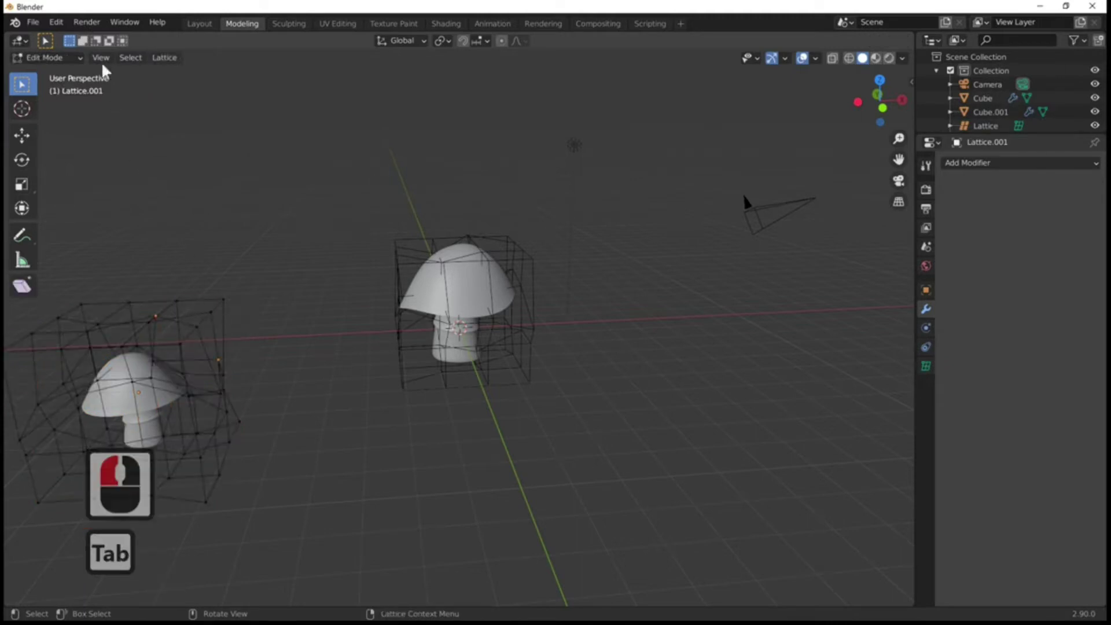
{"action": "left_click", "coordinate": [88, 45]}
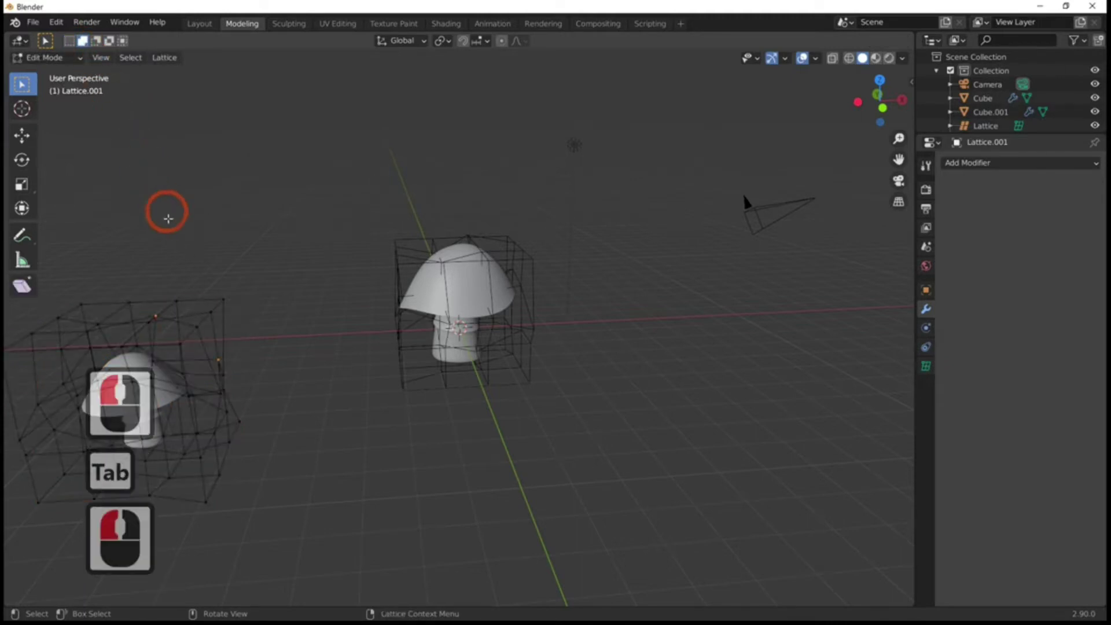
{"action": "left_click", "coordinate": [87, 40]}
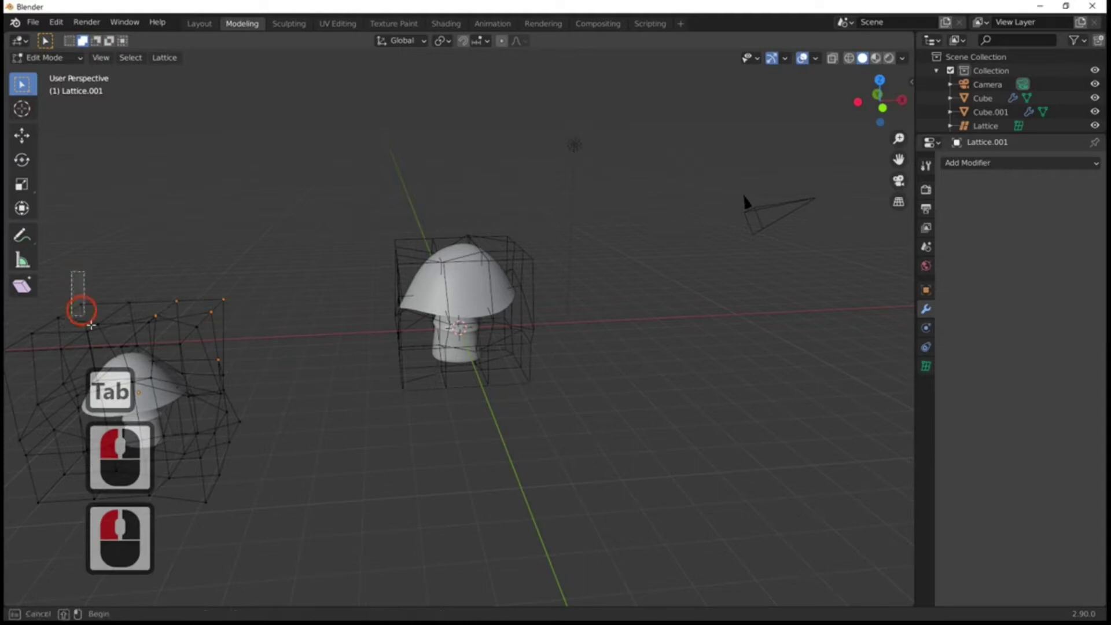
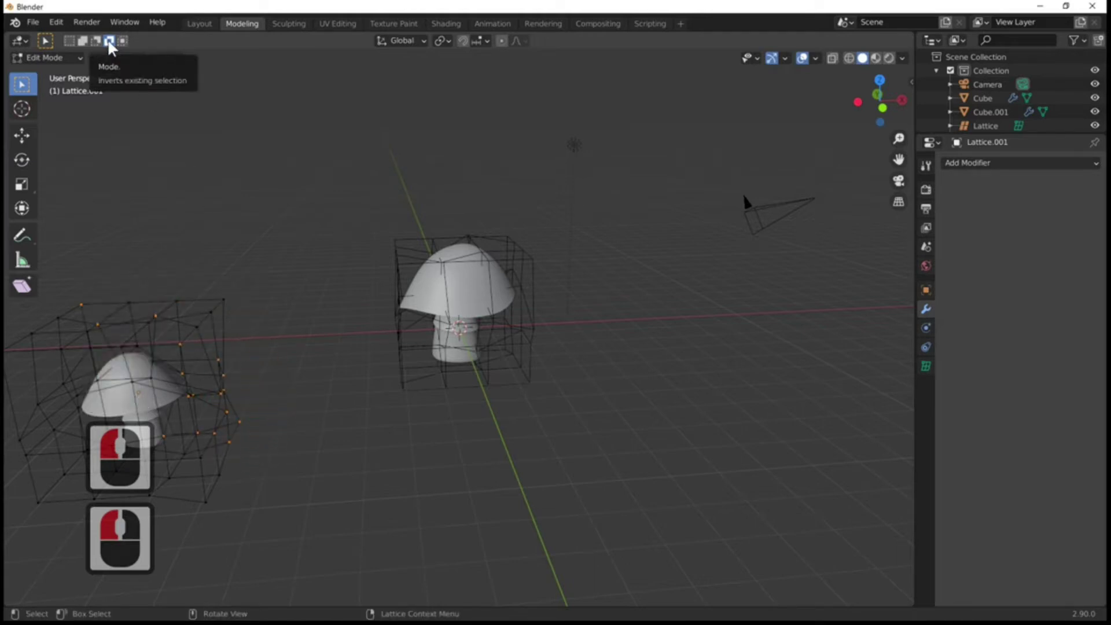
{"action": "left_click", "coordinate": [116, 48]}
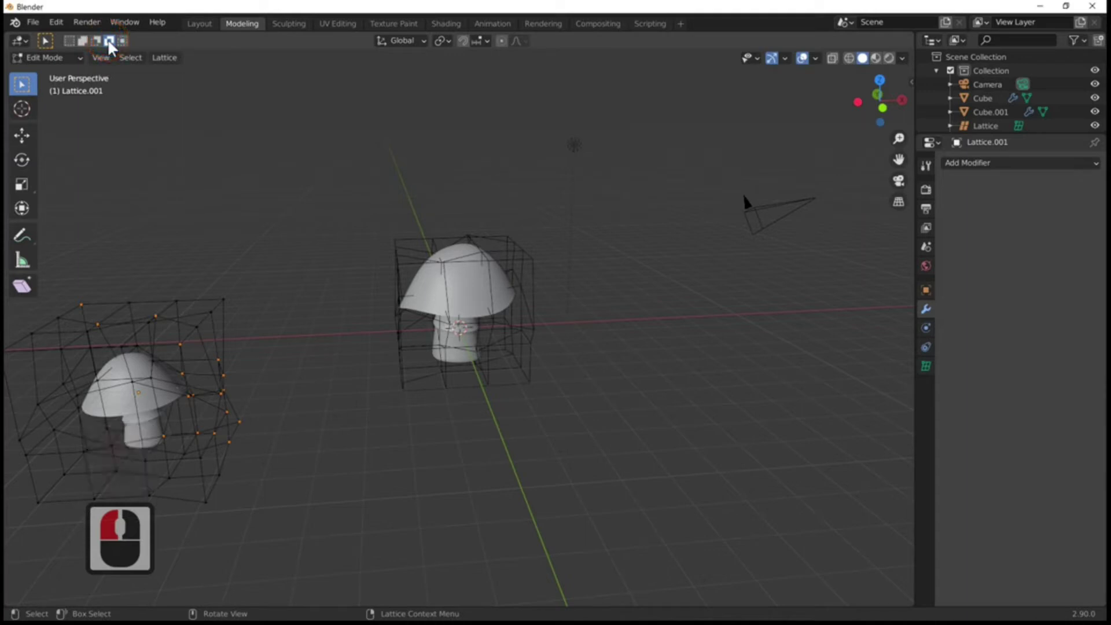